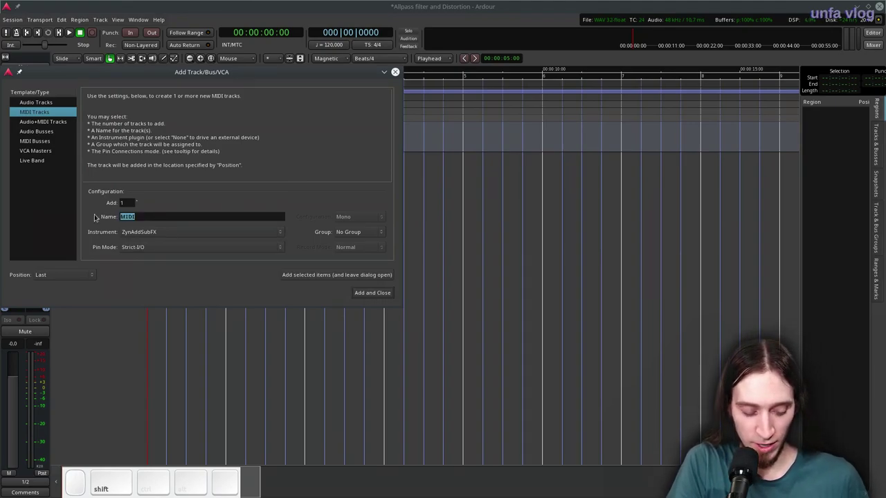
# Step: Create the Zyn MIDI track with ZynAddSubFX, briefly selecting the Master bus then the Zyn track
pyautogui.click(381, 290)
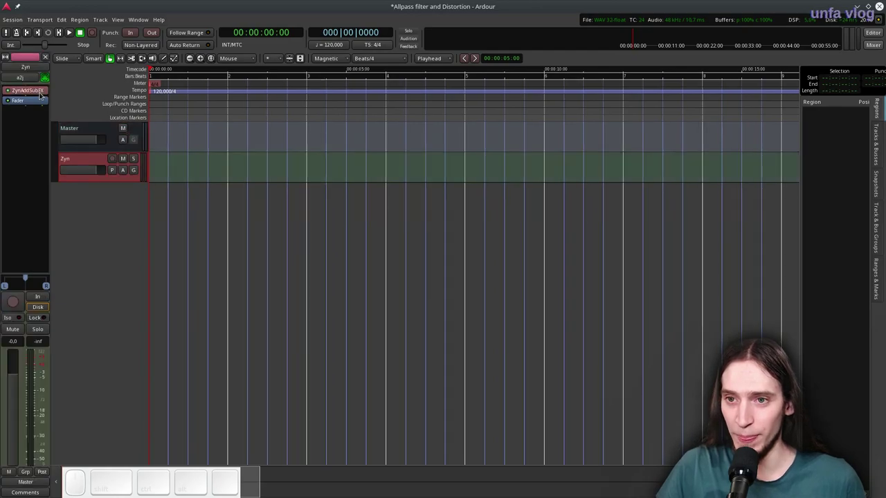
pyautogui.click(31, 77)
pyautogui.click(39, 114)
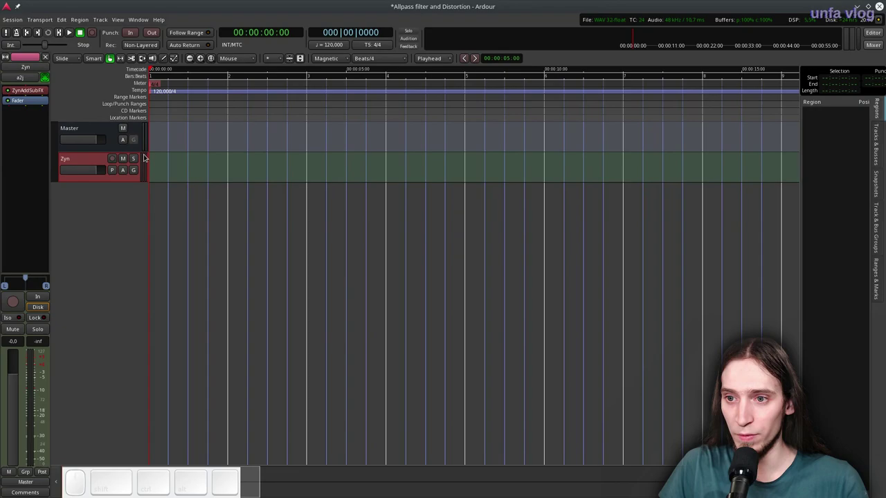
pyautogui.click(113, 159)
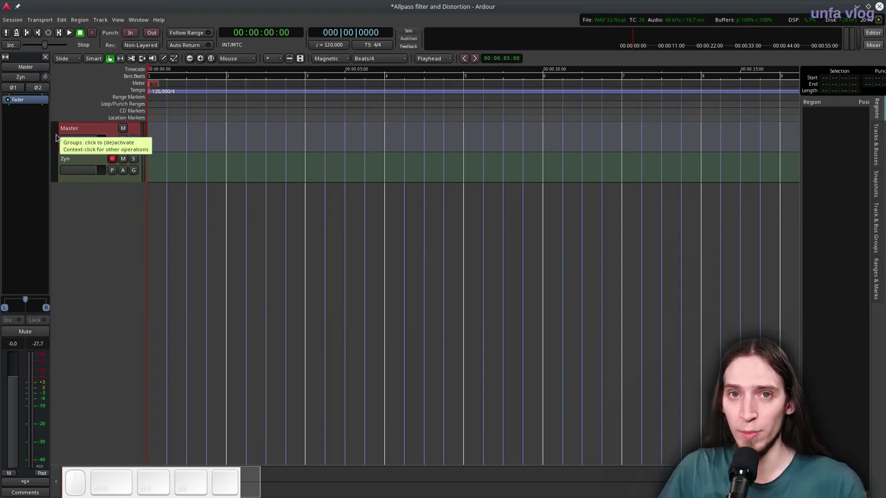
pyautogui.click(73, 159)
# Step: In ZynAddSubFX's AddSynth oscillator, change the base function from sine to a falling sawtooth
pyautogui.click(26, 93)
pyautogui.moveTo(97, 3); pyautogui.dragTo(218, 172)
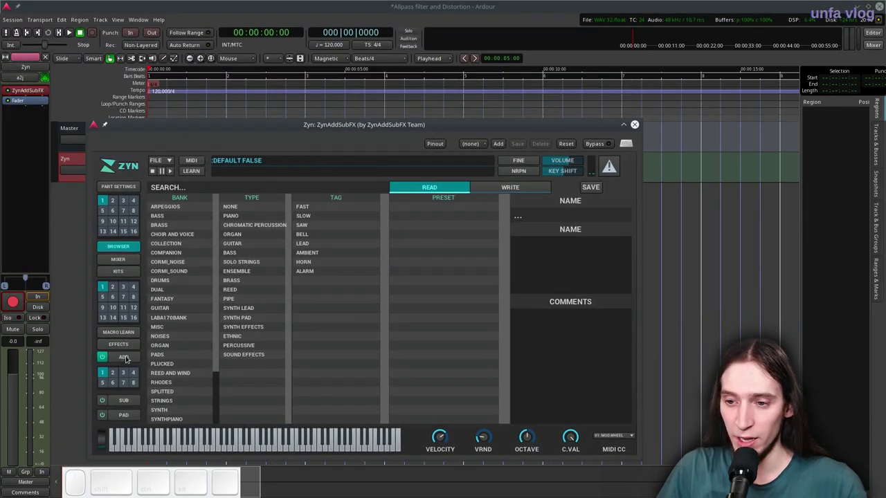
pyautogui.click(128, 357)
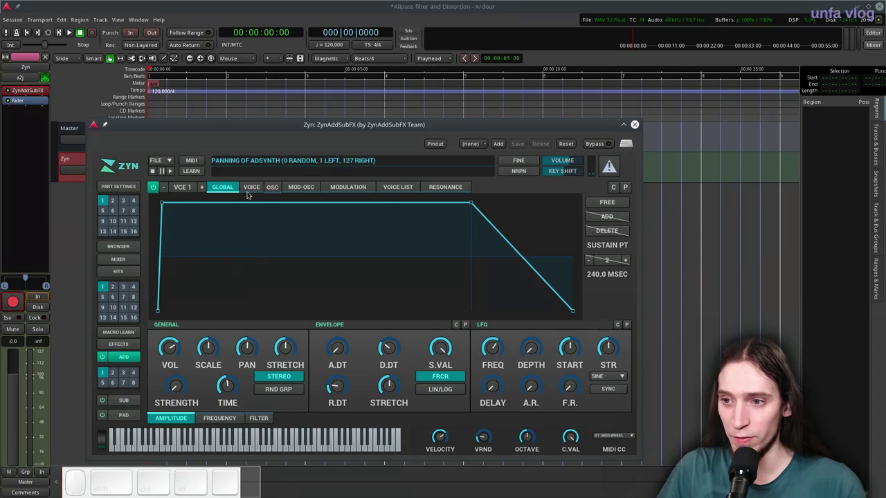
pyautogui.click(278, 189)
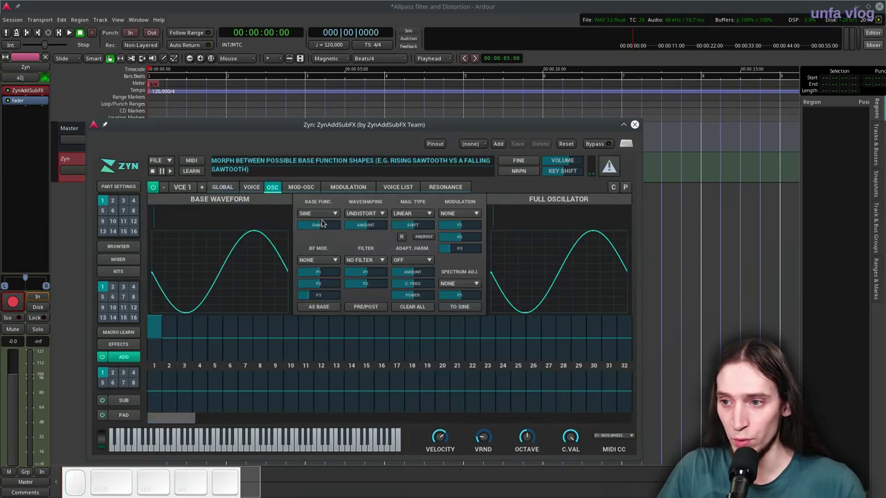
pyautogui.click(324, 214)
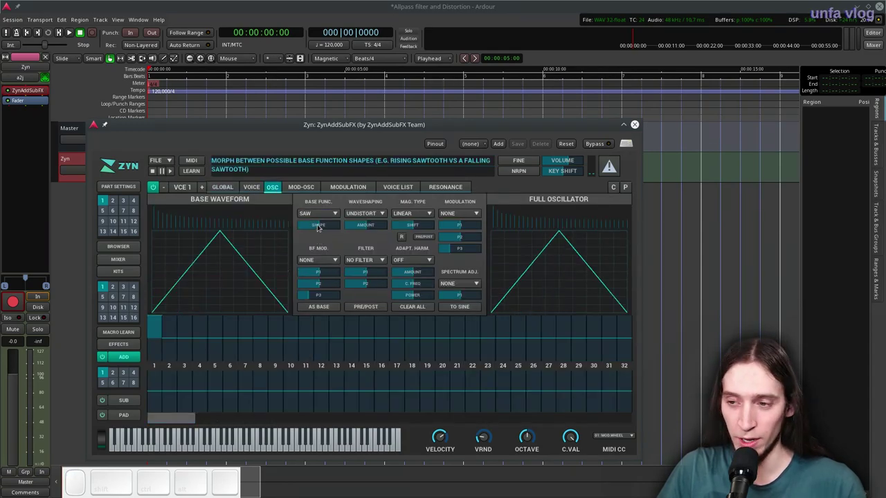
pyautogui.click(322, 224)
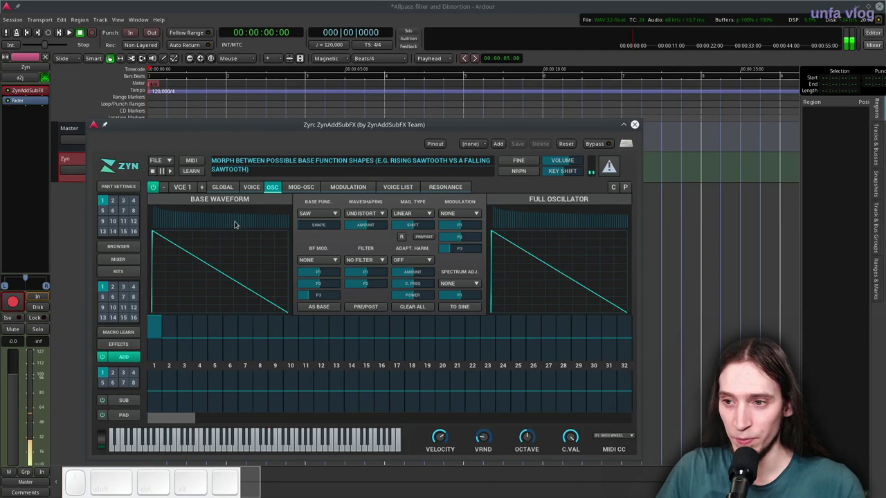
# Step: In the voice's global filter, adjust the cutoff frequency, velocity sense and gain
pyautogui.click(218, 187)
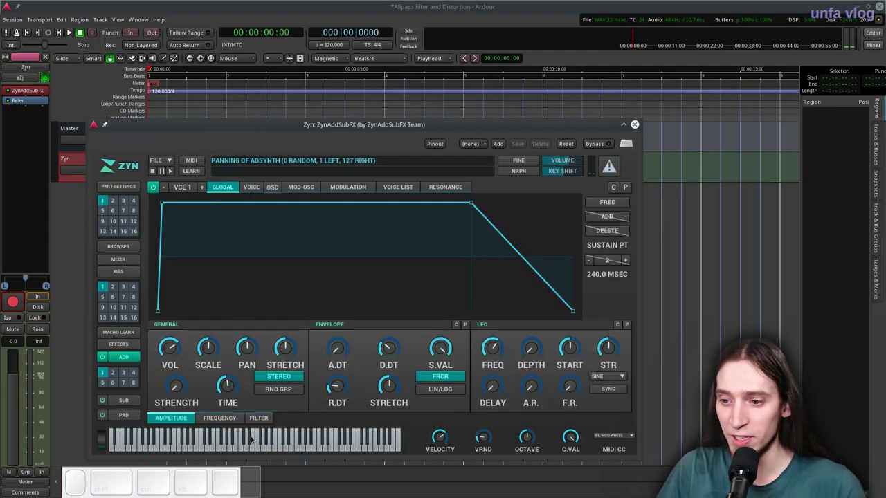
pyautogui.click(260, 420)
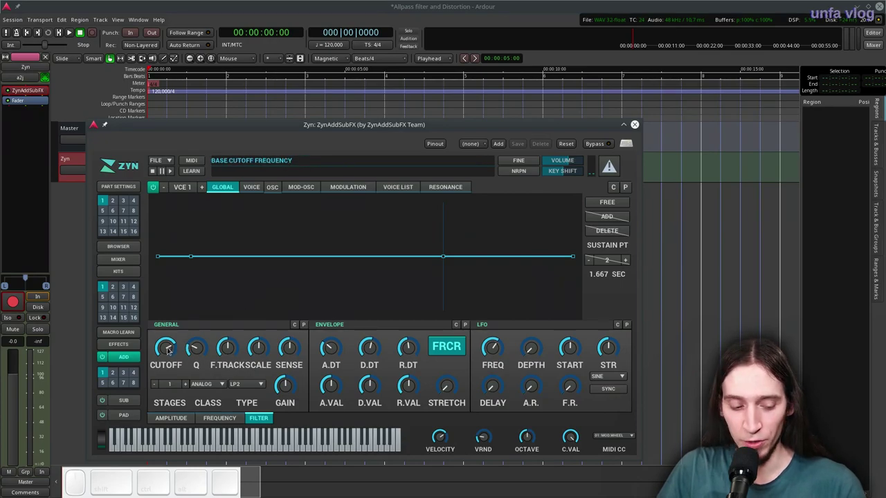
pyautogui.click(169, 348)
pyautogui.moveTo(169, 345); pyautogui.dragTo(177, 306)
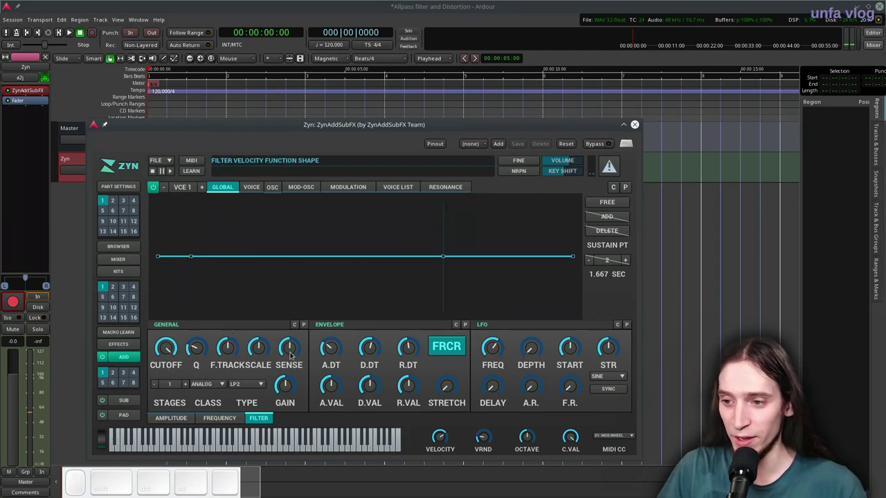
pyautogui.click(292, 352)
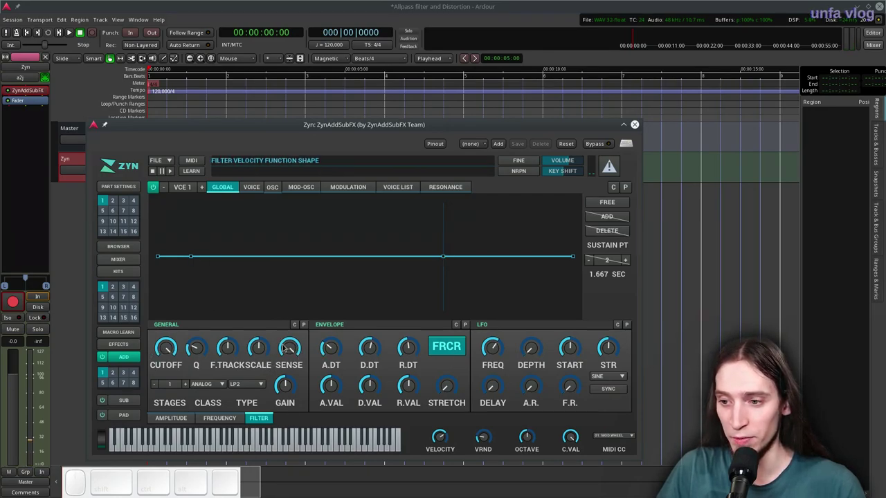
pyautogui.moveTo(285, 346); pyautogui.dragTo(286, 389)
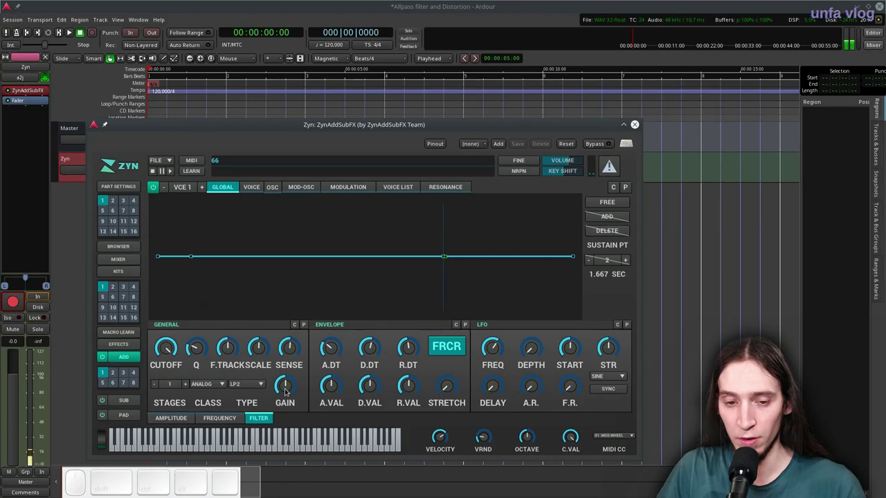
pyautogui.click(290, 348)
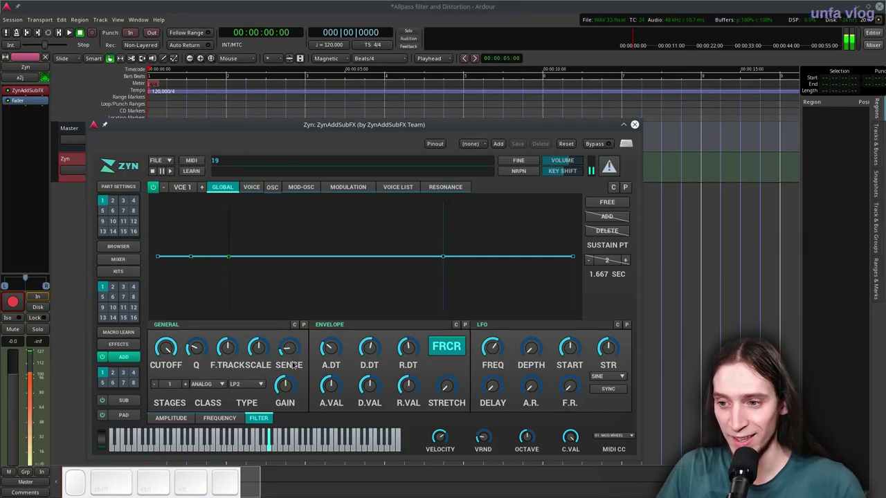
pyautogui.click(294, 348)
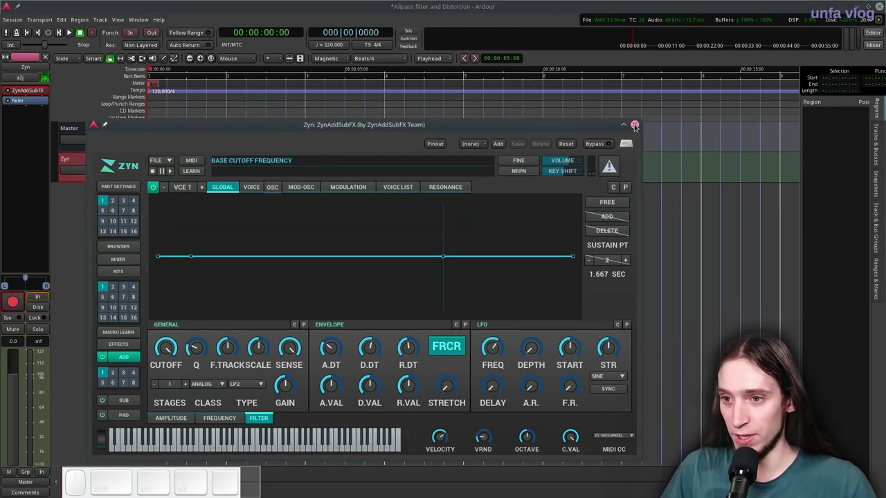
# Step: Insert the 4 x 4 pole allpass plugin on the Zyn track via the Plugin Manager
pyautogui.click(636, 124)
pyautogui.rightClick(26, 101)
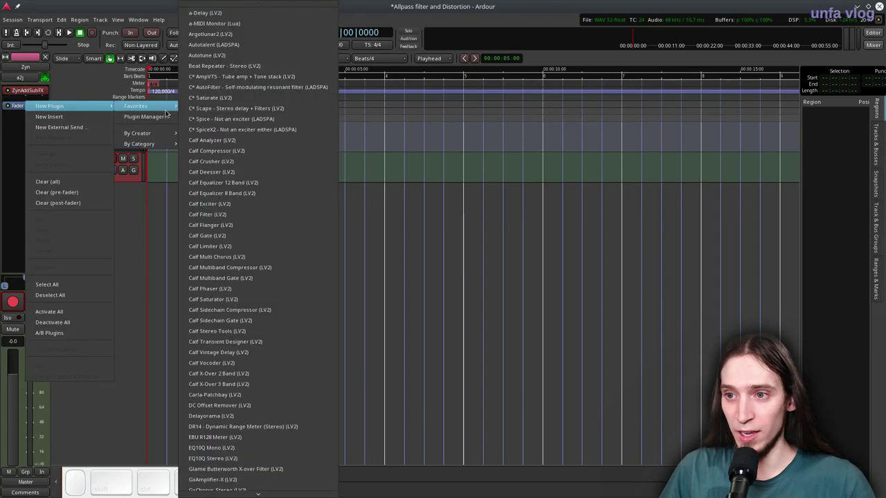
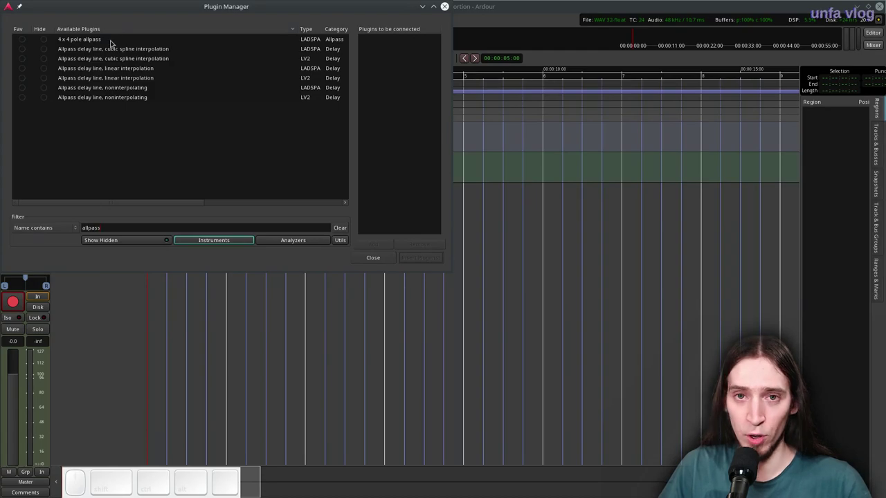
pyautogui.click(93, 41)
pyautogui.click(425, 262)
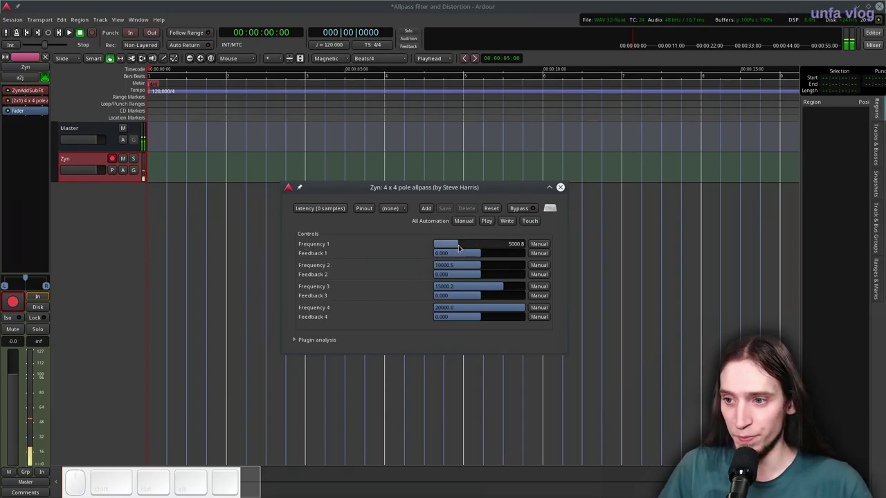
# Step: Spread the allpass frequencies to about 17577, 722, 1960 and 413 Hz
pyautogui.moveTo(458, 246); pyautogui.dragTo(488, 260)
pyautogui.click(479, 264)
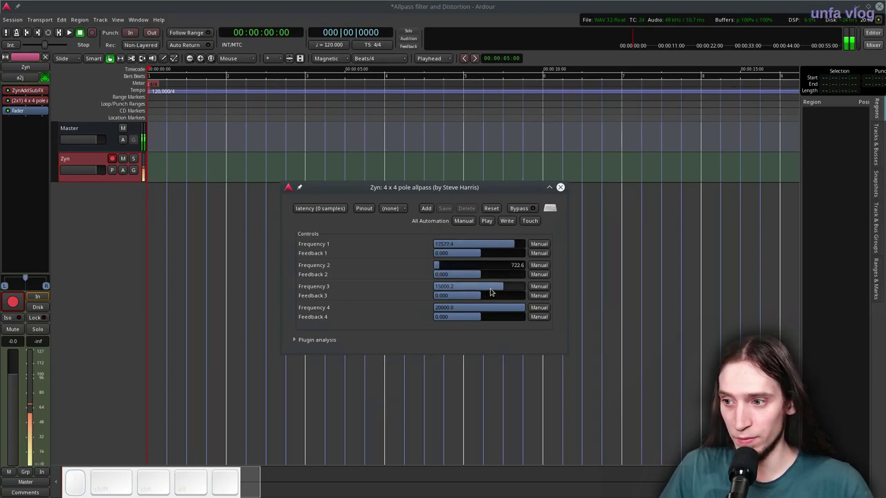
pyautogui.moveTo(492, 294); pyautogui.dragTo(459, 300)
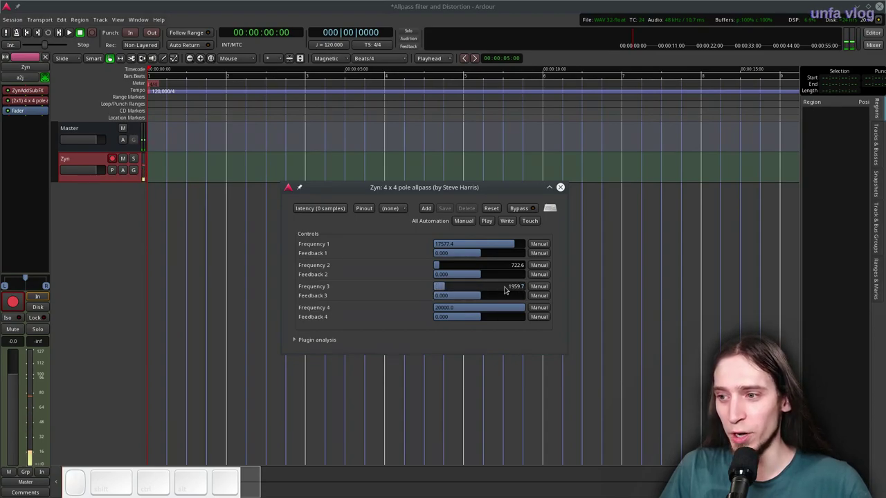
pyautogui.moveTo(520, 308); pyautogui.dragTo(434, 312)
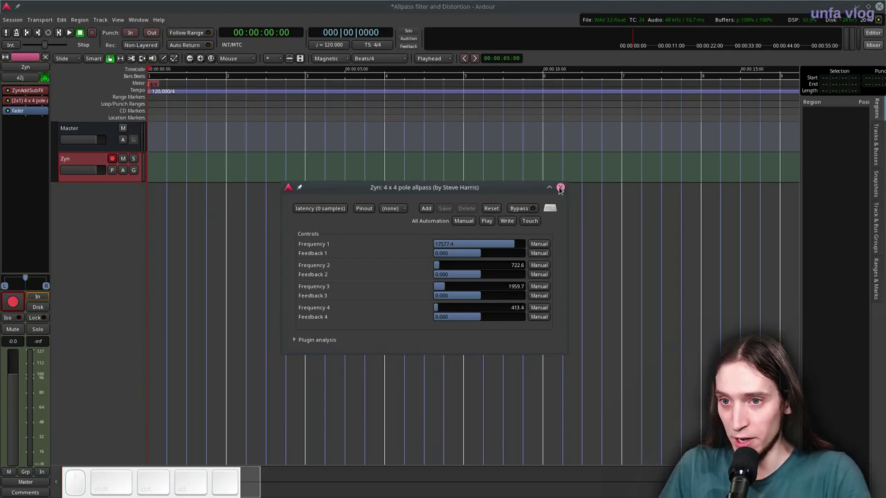
pyautogui.click(561, 188)
# Step: Add Wolf Shaper from the plugin favourites after the allpass and position its window
pyautogui.rightClick(37, 110)
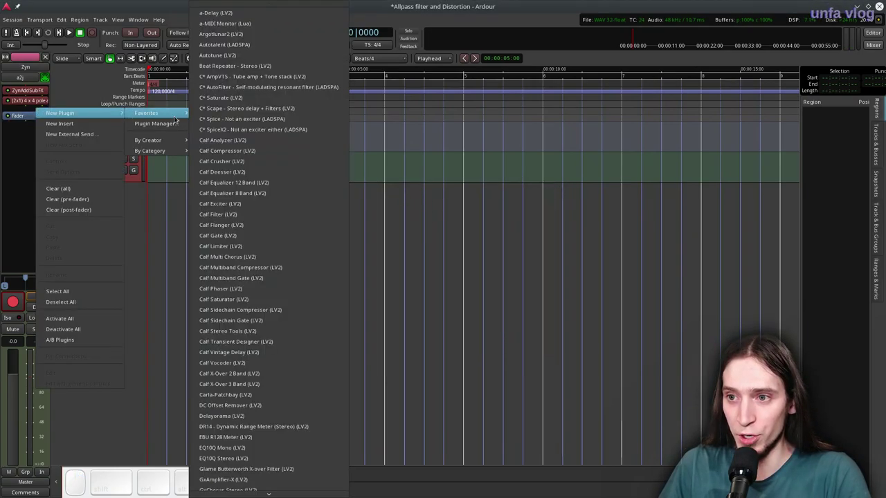
pyautogui.scroll(-3)
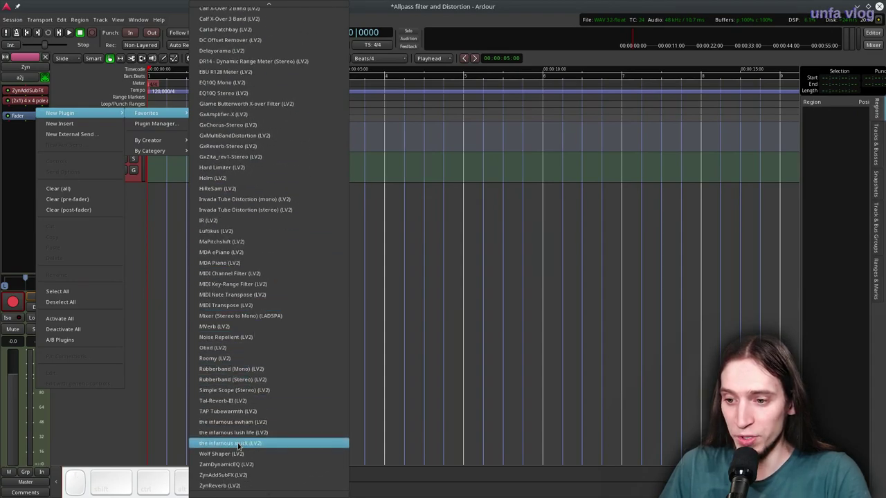
pyautogui.click(239, 456)
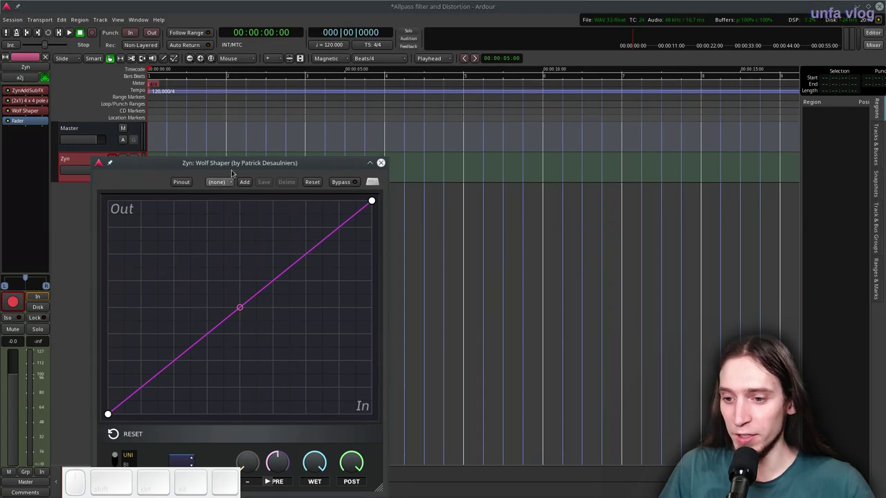
pyautogui.moveTo(234, 168); pyautogui.dragTo(276, 239)
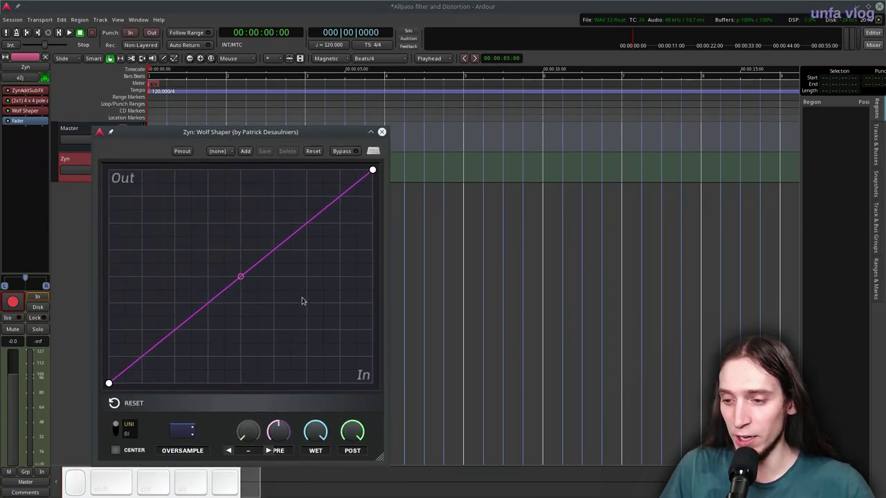
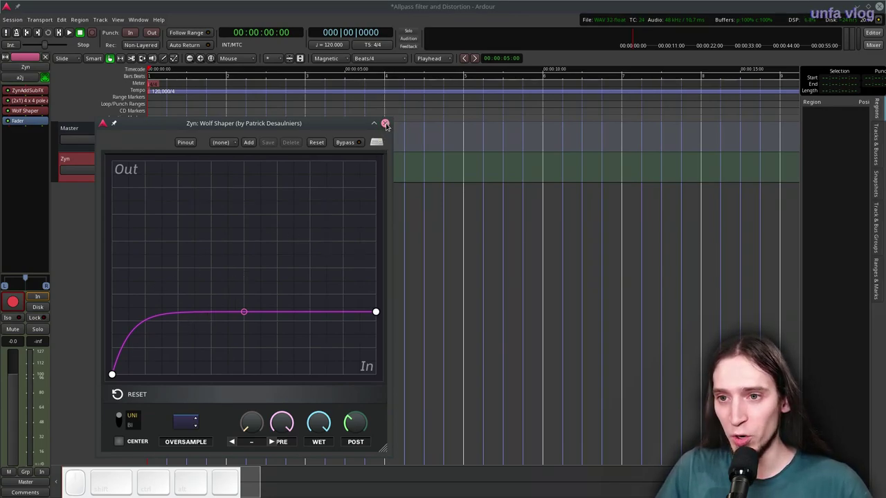
# Step: Lower the Zyn fader to -13.3 dB, check the AddSynth voice, then return to Wolf Shaper
pyautogui.click(388, 125)
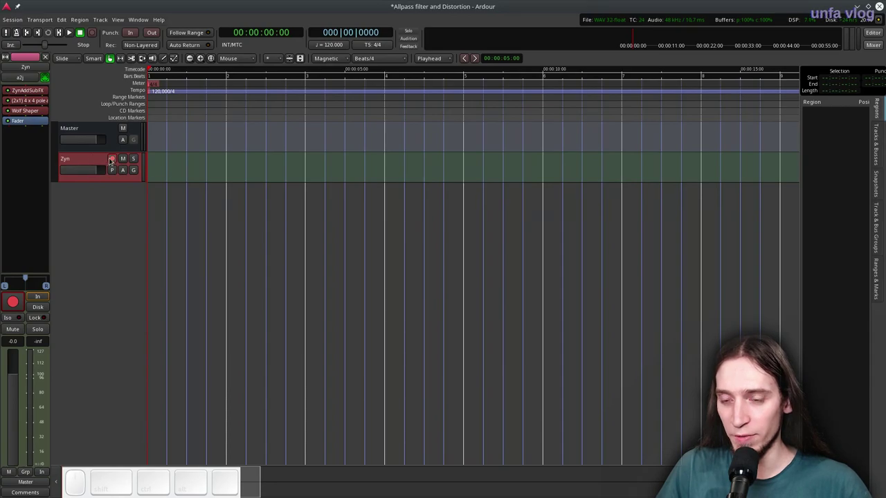
pyautogui.moveTo(95, 171); pyautogui.dragTo(55, 115)
pyautogui.click(38, 93)
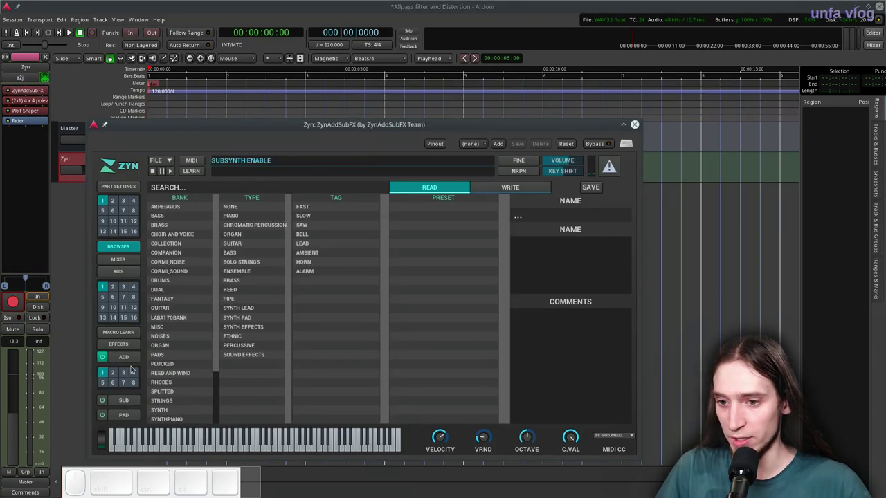
pyautogui.click(126, 355)
pyautogui.click(173, 352)
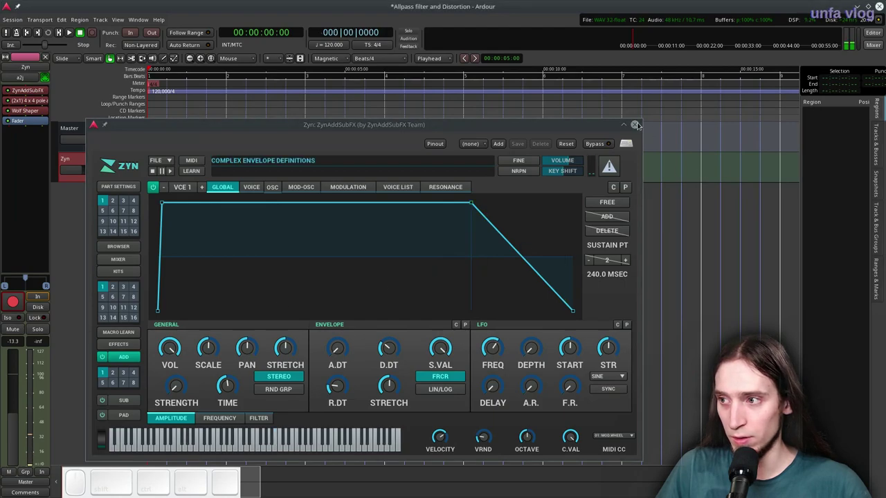
pyautogui.click(638, 126)
pyautogui.click(42, 113)
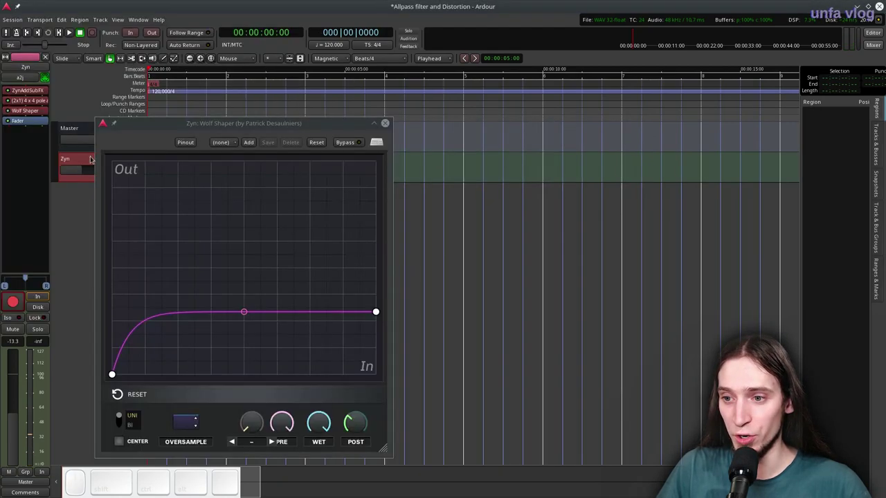
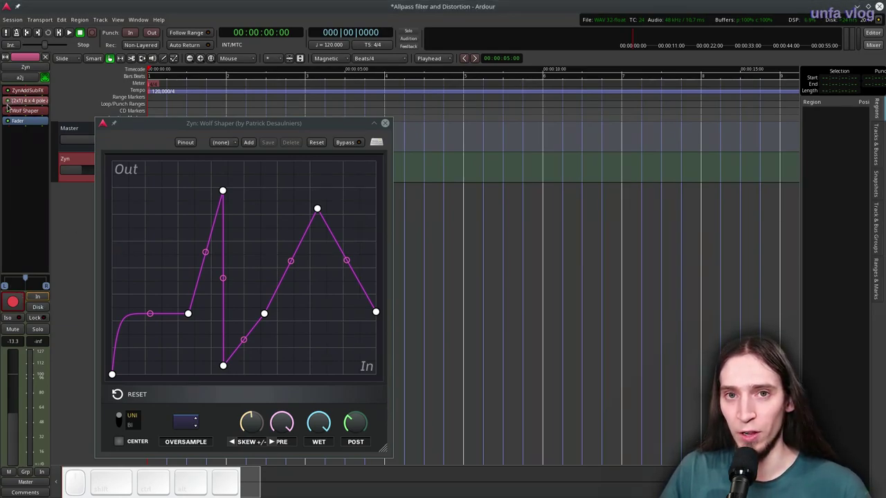
# Step: Toggle the allpass filter on and off repeatedly and bring up the Wolf Shaper editor
pyautogui.click(10, 104)
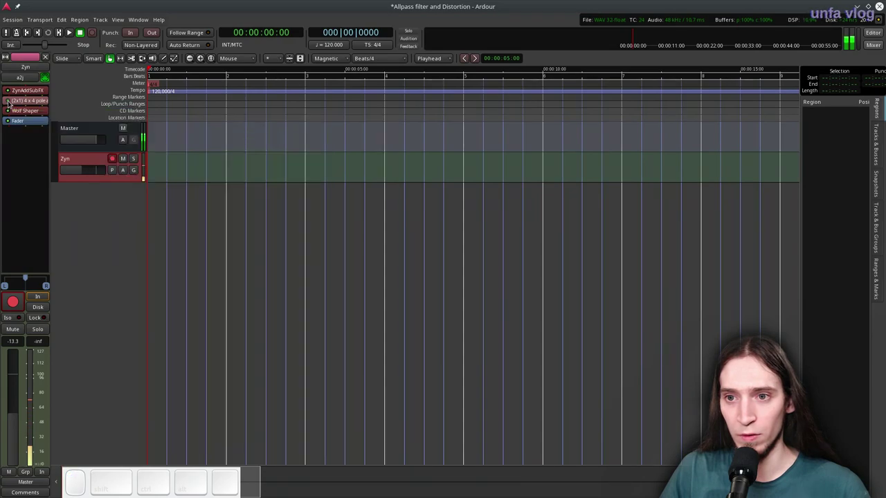
pyautogui.click(10, 104)
pyautogui.click(10, 104)
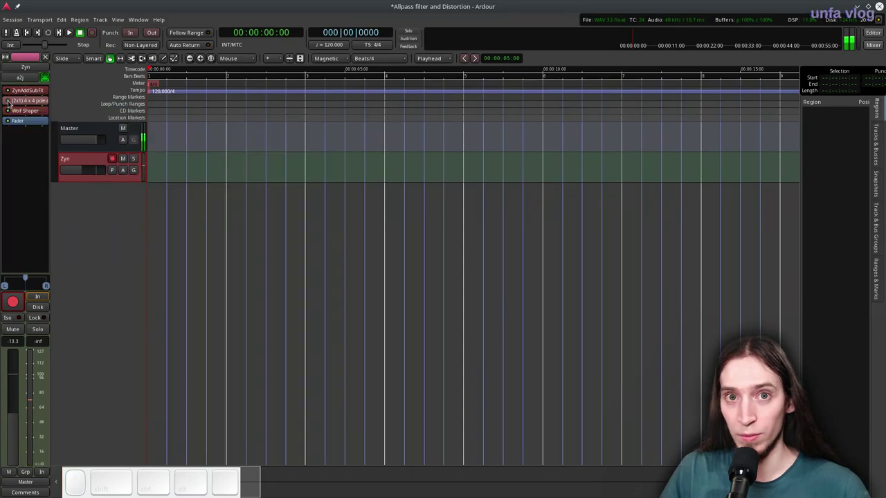
pyautogui.click(10, 104)
pyautogui.click(10, 104)
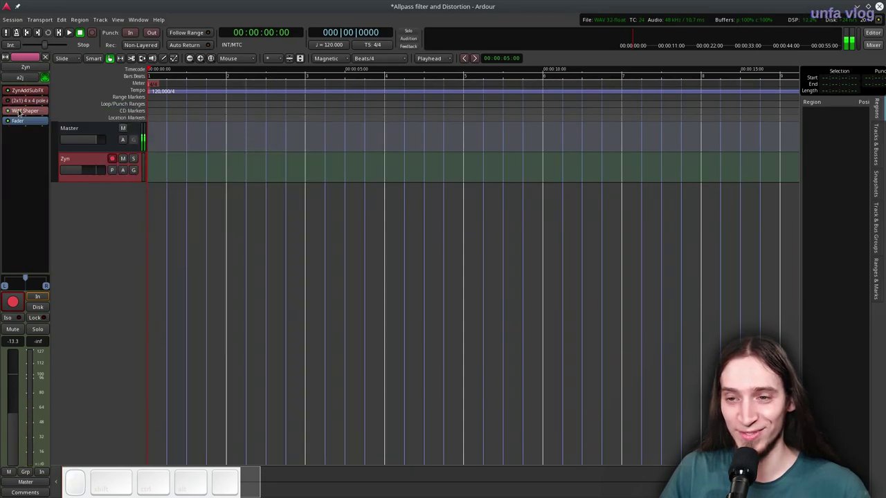
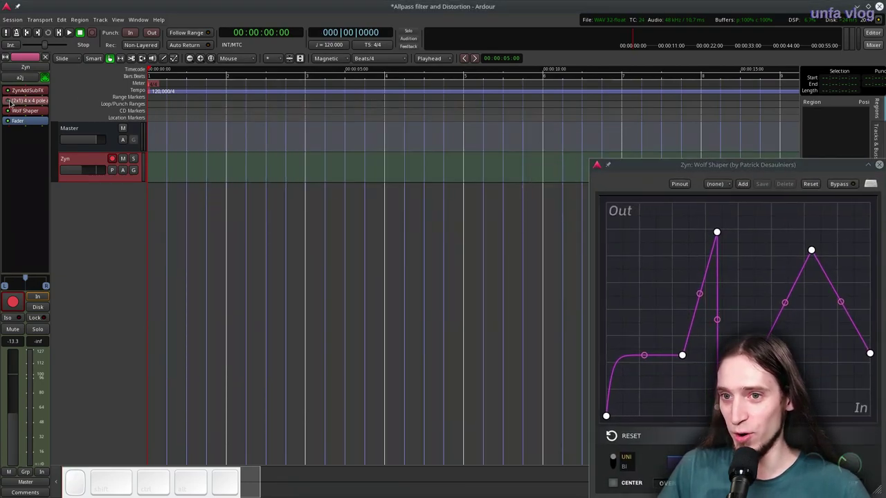
pyautogui.click(10, 102)
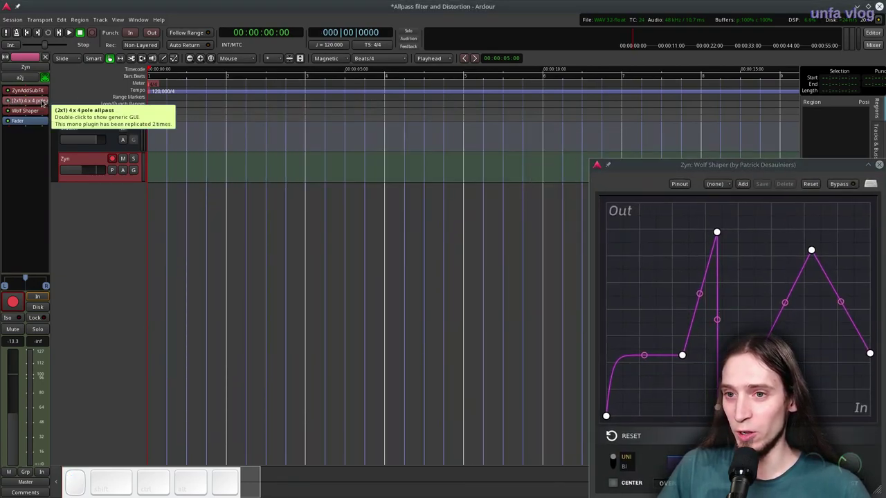
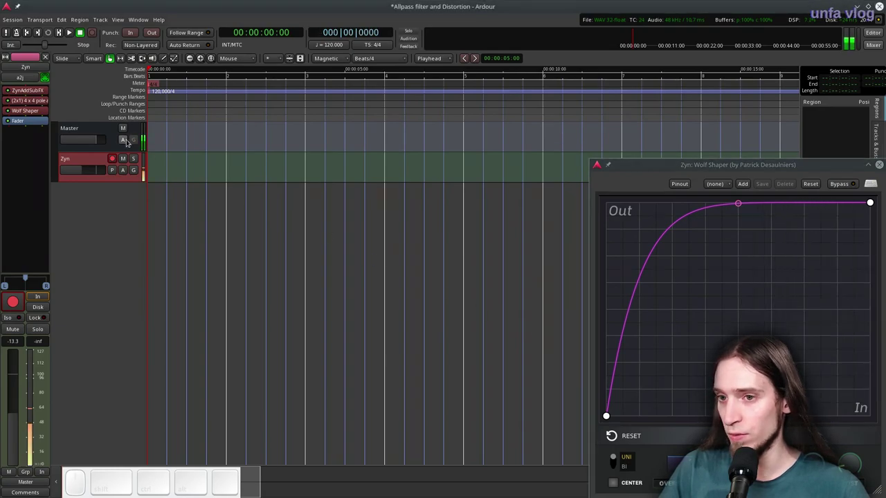
pyautogui.click(11, 101)
pyautogui.click(11, 100)
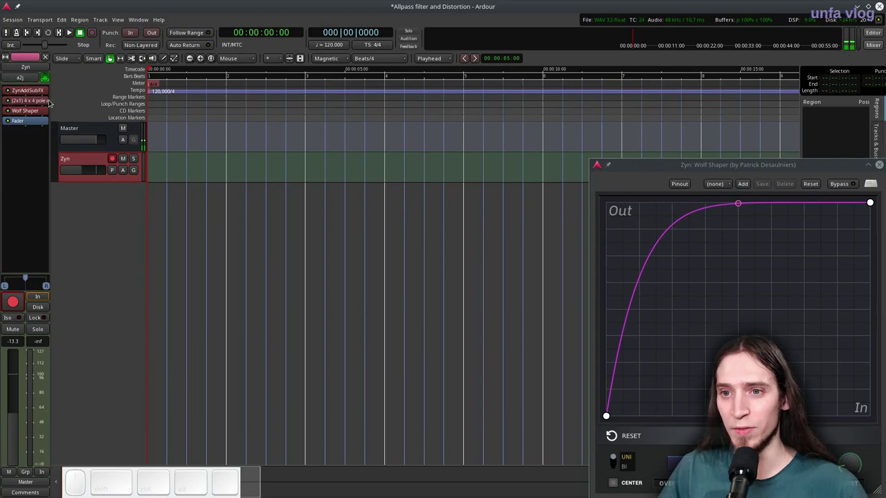
# Step: Show the 4 x 4 pole allpass with Ardour's generic slider controls
pyautogui.click(33, 99)
pyautogui.click(468, 189)
pyautogui.rightClick(353, 212)
pyautogui.click(480, 293)
pyautogui.moveTo(380, 214); pyautogui.dragTo(511, 169)
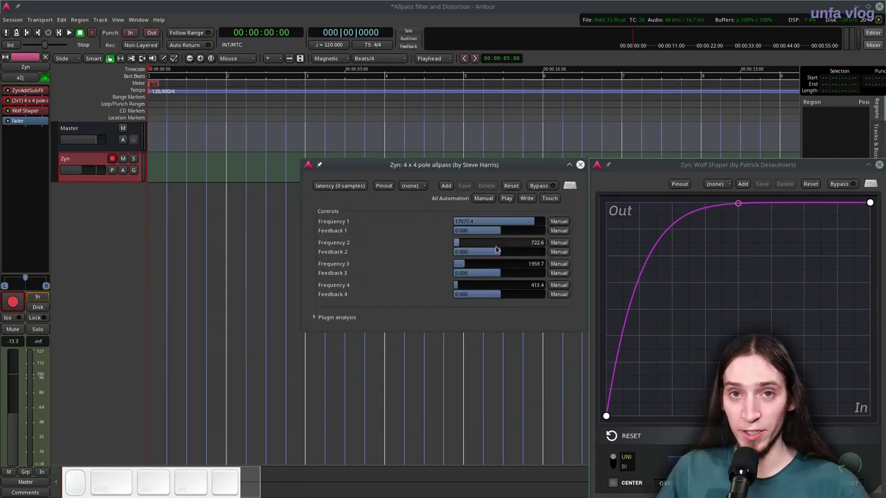
# Step: Retune the four allpass frequencies to roughly 18660, 2372, 310 and 19588 Hz
pyautogui.moveTo(531, 222); pyautogui.dragTo(453, 228)
pyautogui.click(464, 221)
pyautogui.moveTo(526, 245); pyautogui.dragTo(504, 263)
pyautogui.moveTo(508, 265); pyautogui.dragTo(494, 285)
pyautogui.moveTo(484, 288); pyautogui.dragTo(494, 293)
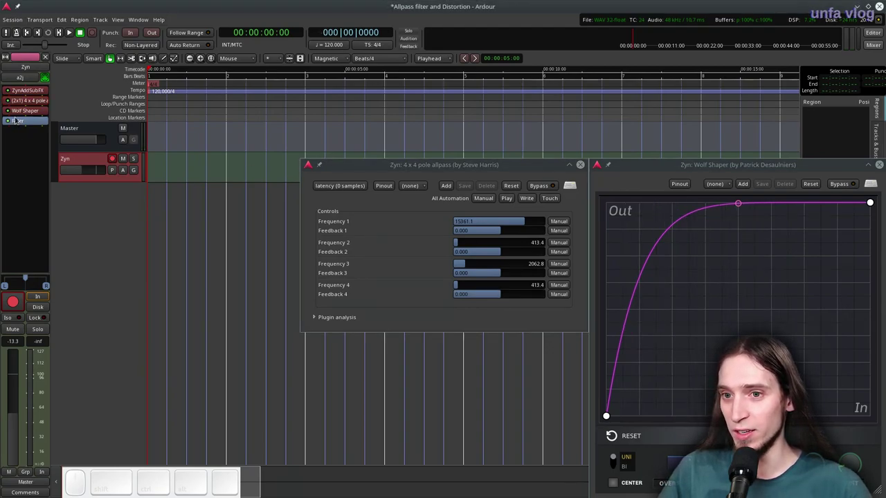
pyautogui.click(8, 112)
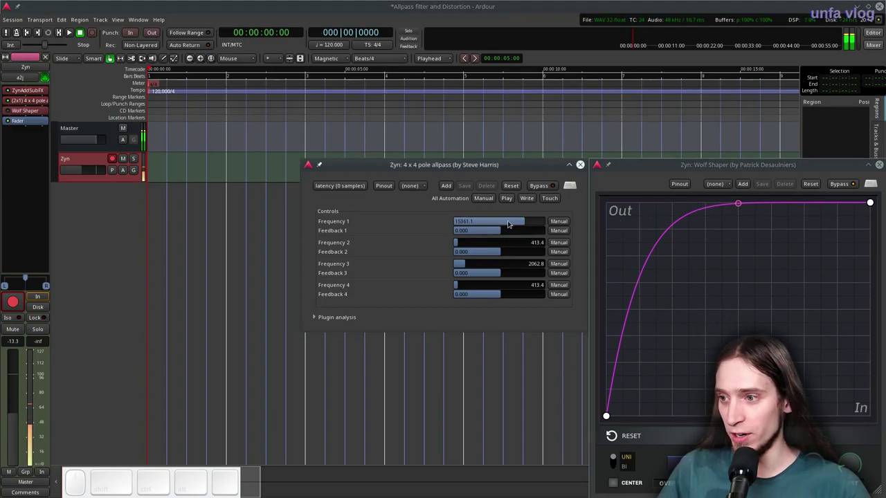
pyautogui.moveTo(520, 221); pyautogui.dragTo(472, 260)
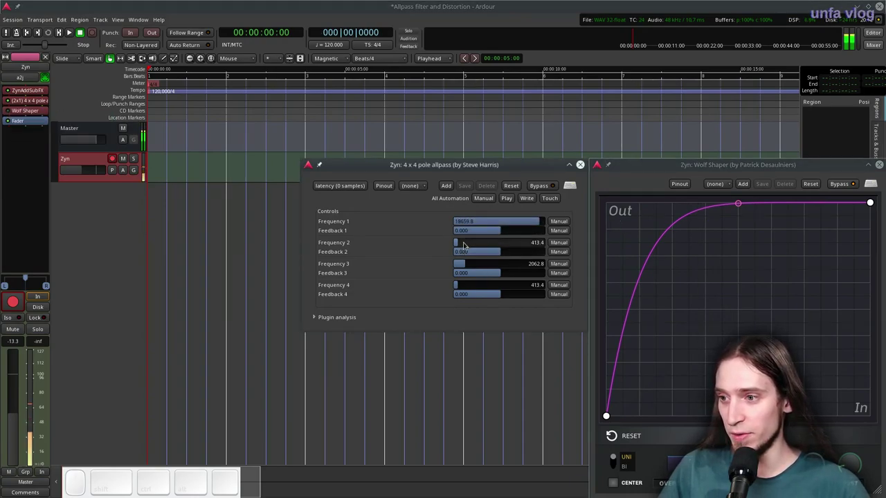
pyautogui.click(465, 245)
pyautogui.click(470, 262)
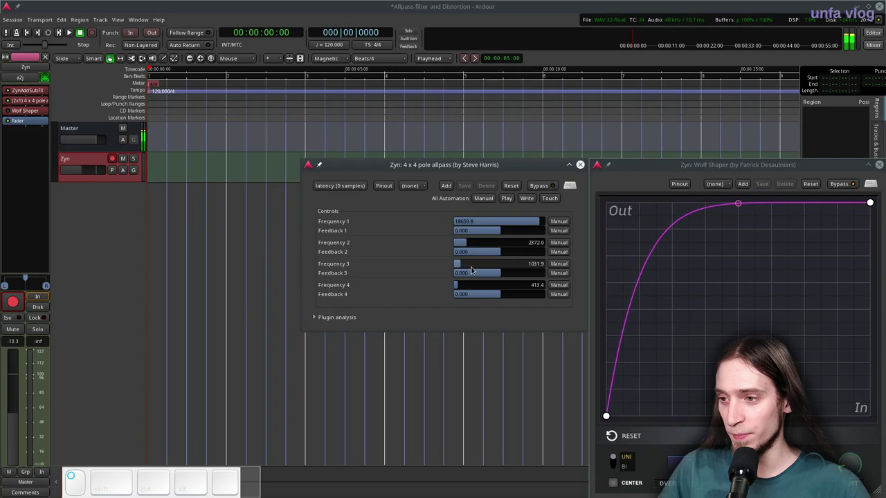
pyautogui.click(466, 287)
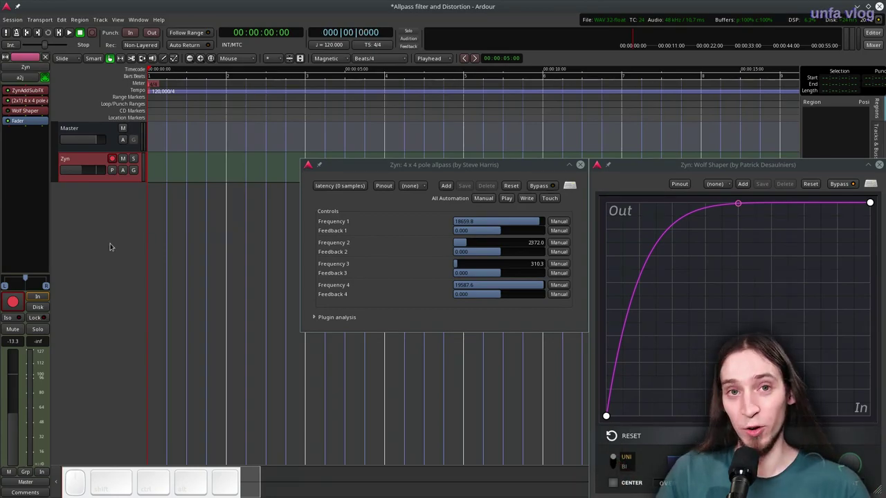
pyautogui.click(9, 112)
# Step: Search the Plugin Manager for 'simple s' and insert Simple Scope (Mono) on the Zyn track
pyautogui.rightClick(21, 114)
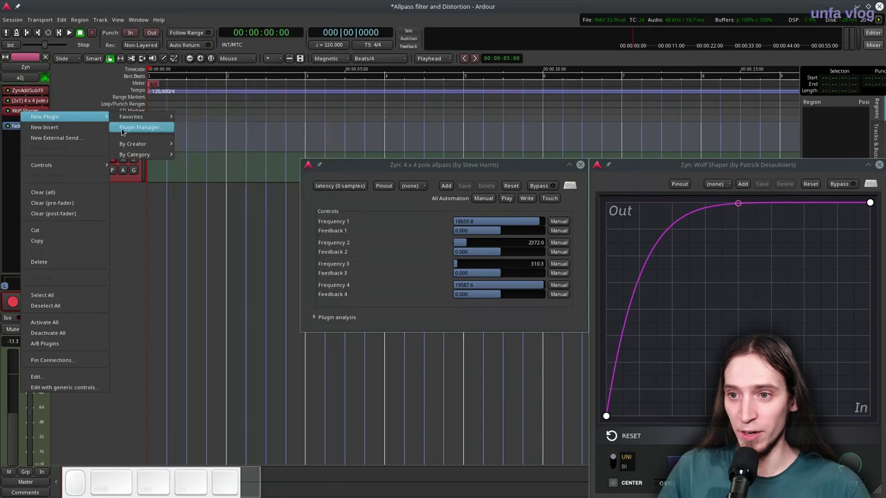
pyautogui.click(123, 132)
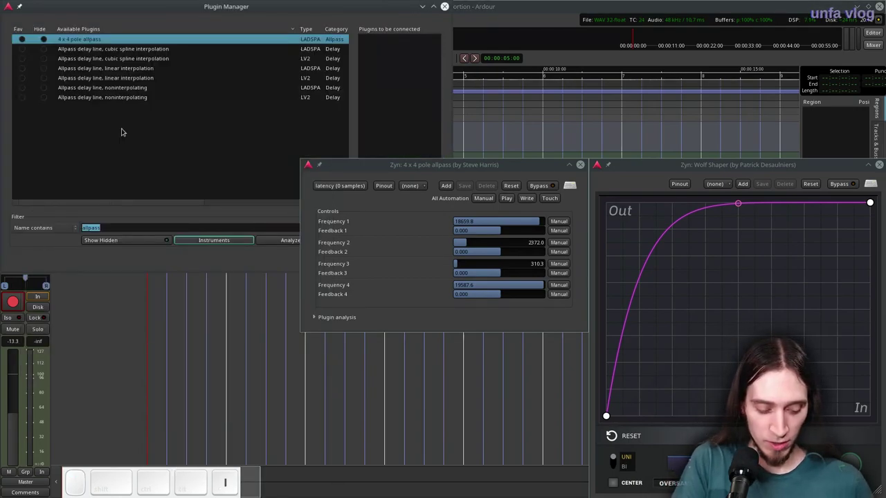
pyautogui.press('s')
pyautogui.press('c')
pyautogui.press('BackSpace')
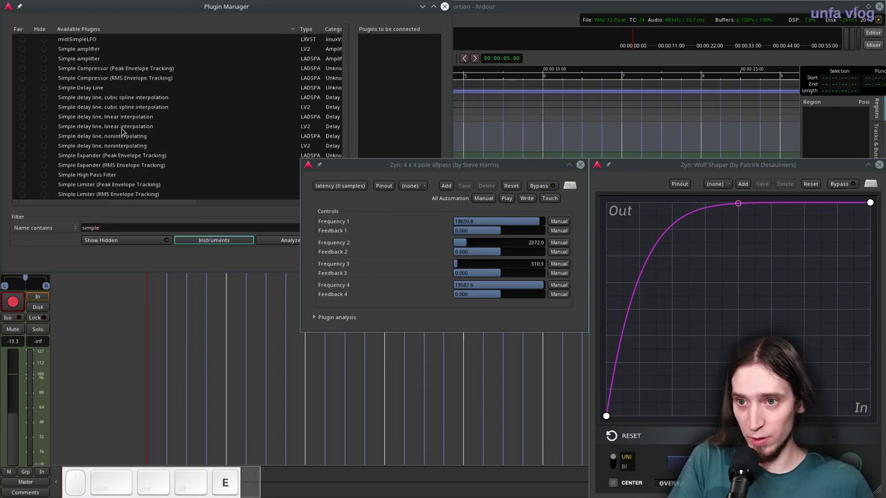
pyautogui.press('BackSpace')
pyautogui.press('space')
pyautogui.press('s')
pyautogui.click(288, 246)
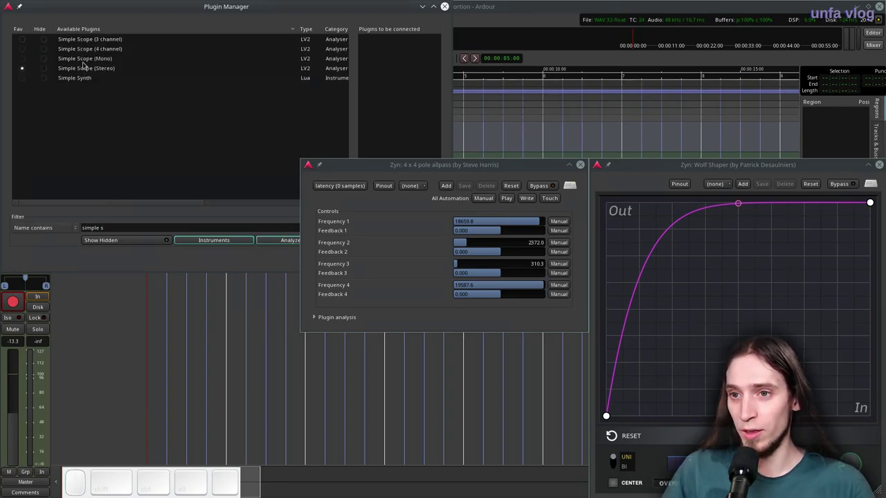
pyautogui.click(84, 60)
pyautogui.click(304, 7)
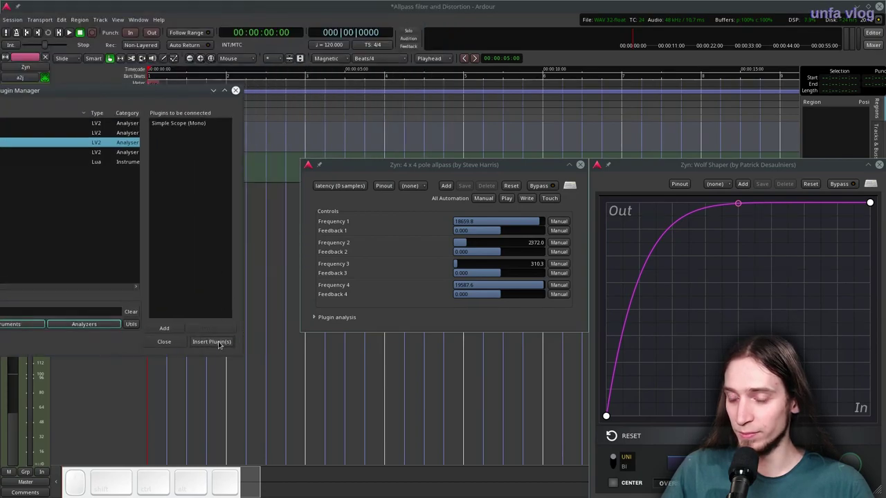
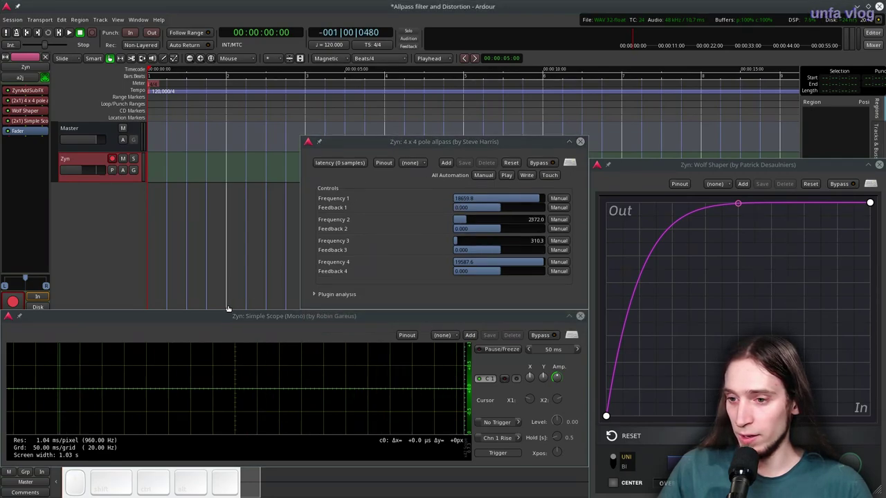
# Step: Change options in the scope window and toggle the Zyn track's processors
pyautogui.rightClick(218, 315)
pyautogui.click(350, 388)
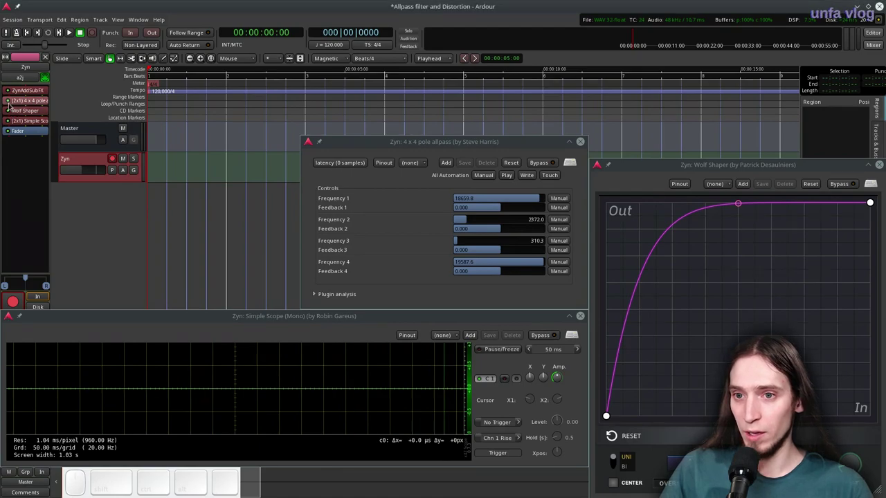
pyautogui.click(10, 101)
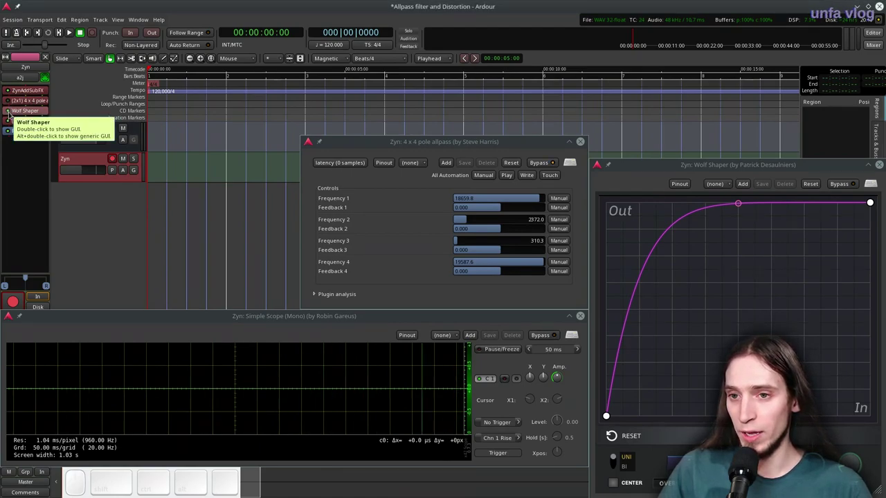
pyautogui.click(10, 112)
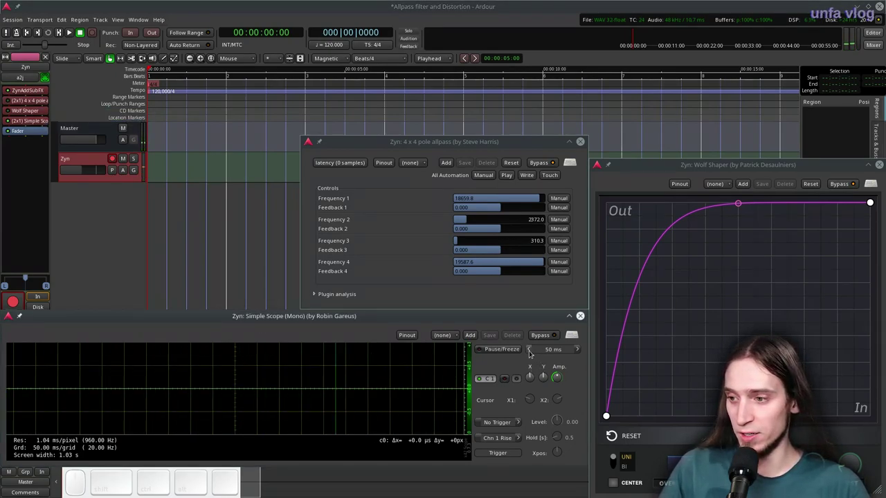
# Step: Set the scope to a 10 ms timescale, continuous triggering and 0.3 s hold
pyautogui.doubleClick(530, 350)
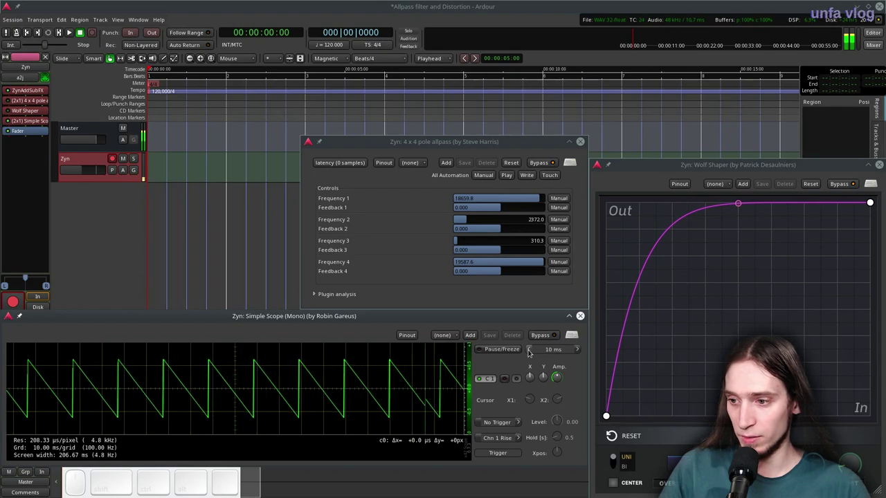
pyautogui.click(517, 421)
pyautogui.click(520, 421)
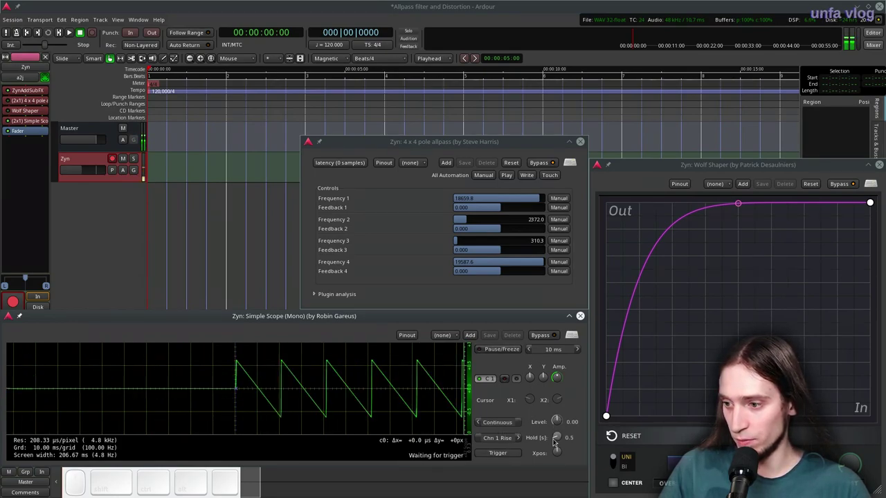
pyautogui.moveTo(558, 435); pyautogui.dragTo(558, 449)
pyautogui.click(558, 449)
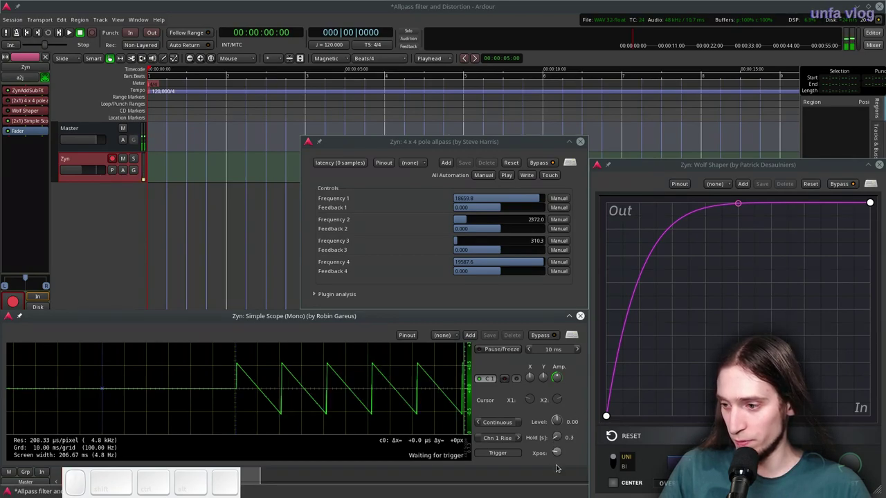
pyautogui.scroll(-3)
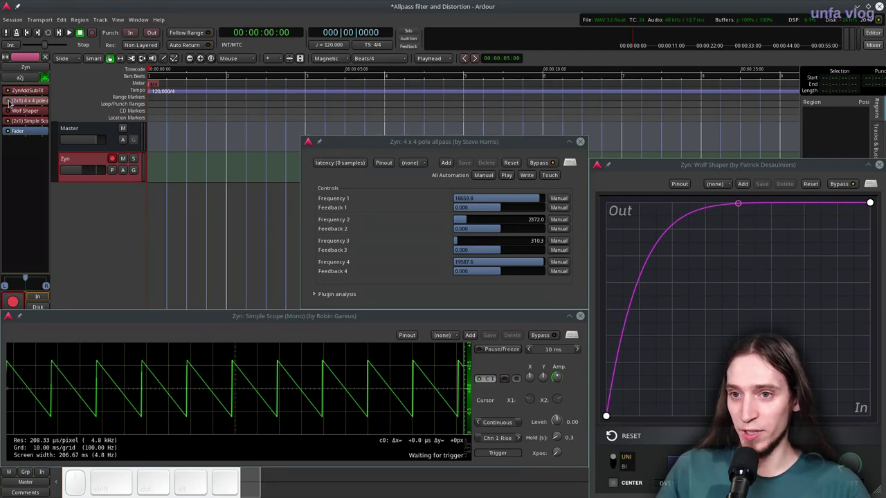
# Step: Switch the allpass filter back on and toggle it while watching the scope waveform
pyautogui.click(10, 103)
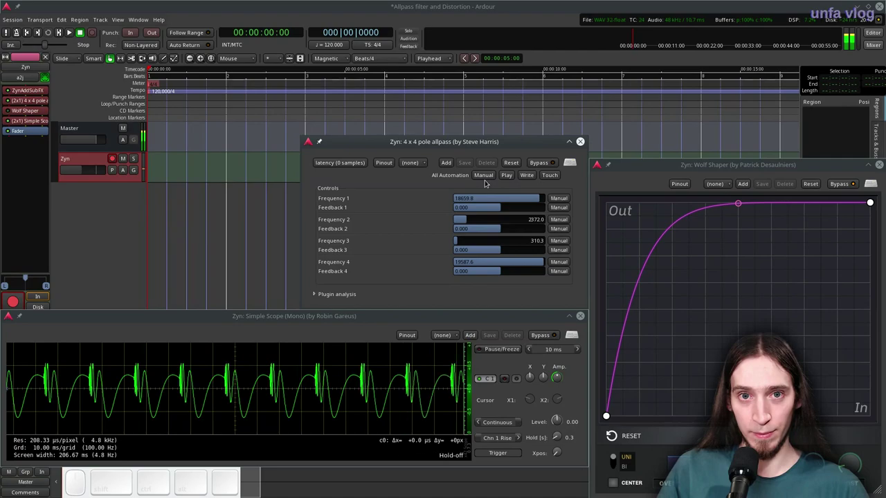
pyautogui.click(10, 100)
pyautogui.click(9, 101)
pyautogui.click(10, 101)
pyautogui.click(9, 101)
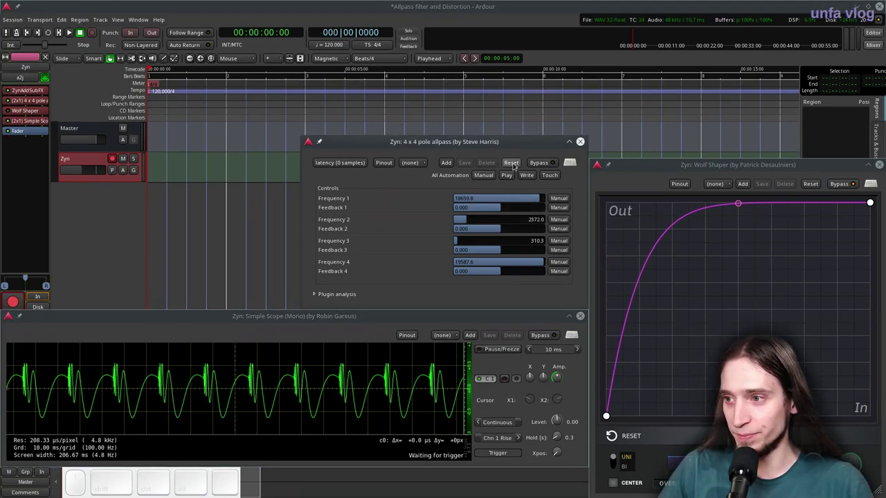
# Step: Reset the allpass to its default stage frequencies of about 5, 10, 15 and 20 kHz
pyautogui.click(514, 163)
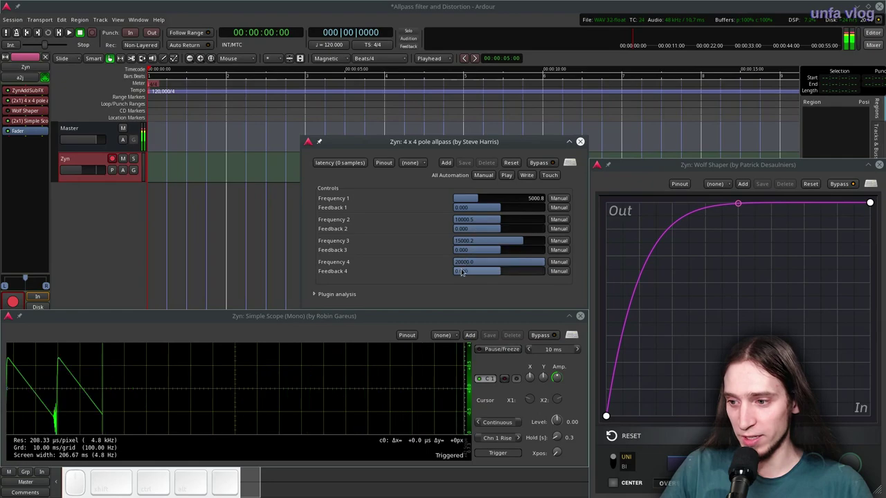
pyautogui.click(539, 162)
pyautogui.click(539, 162)
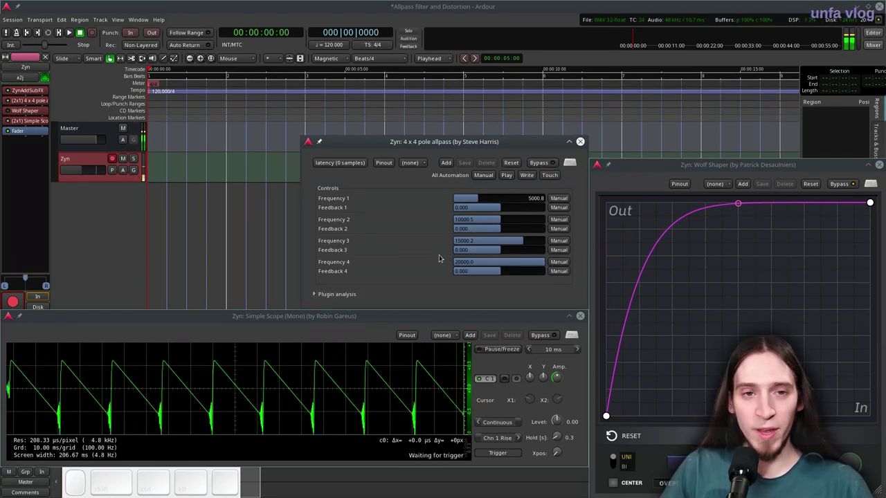
# Step: Shorten the scope timescale to 2 ms to see the sawtooth ringing at each drop
pyautogui.click(530, 347)
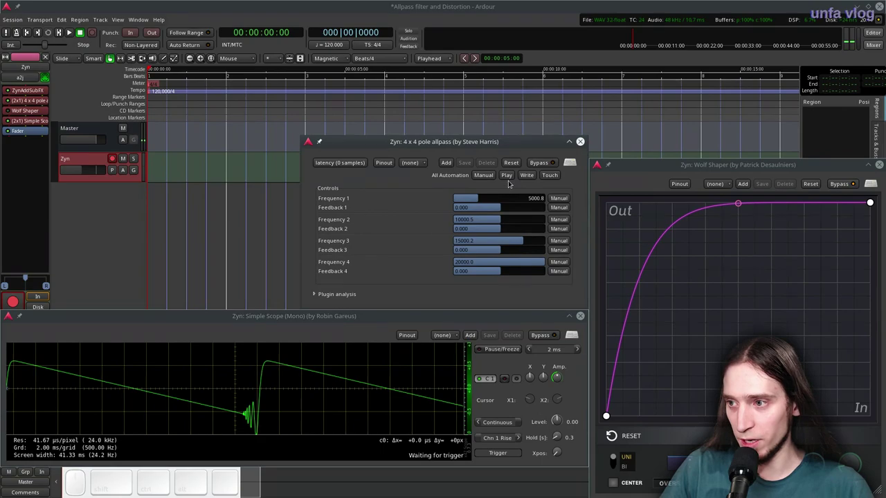
pyautogui.click(535, 162)
pyautogui.click(536, 163)
pyautogui.click(535, 162)
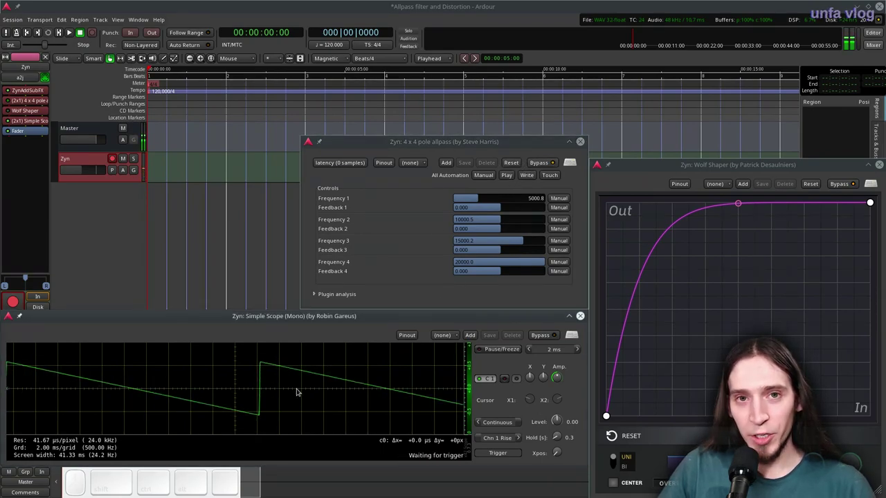
pyautogui.click(547, 164)
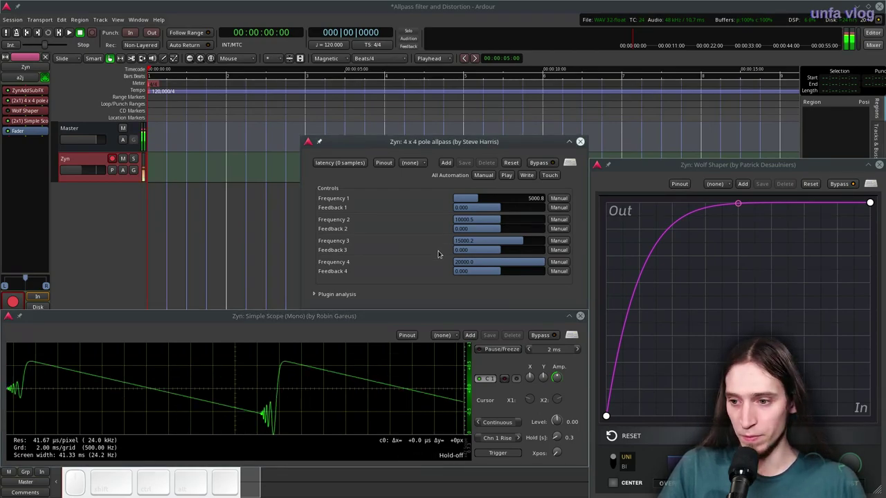
# Step: Push stage one to its 20 kHz maximum and drop stages three and four to 1 Hz
pyautogui.moveTo(473, 201); pyautogui.dragTo(449, 205)
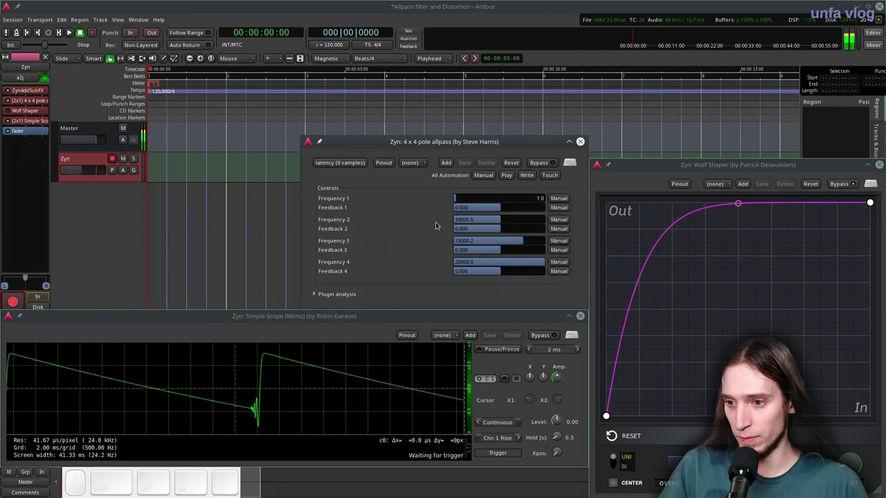
pyautogui.moveTo(466, 200); pyautogui.dragTo(533, 245)
pyautogui.click(488, 223)
pyautogui.click(508, 244)
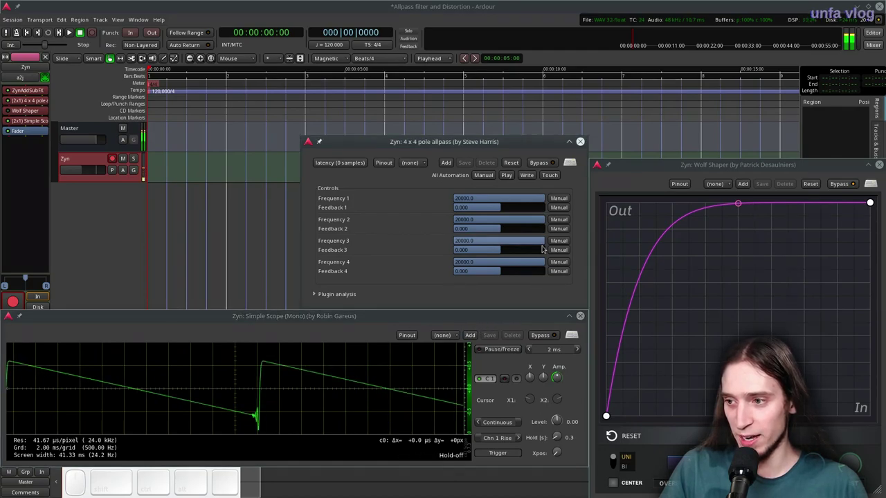
pyautogui.click(536, 264)
pyautogui.click(523, 240)
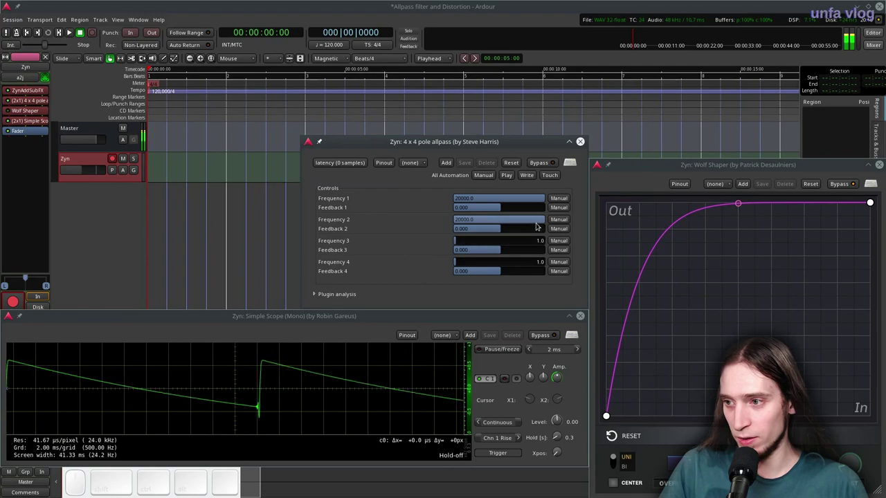
# Step: Set the second stage frequency near 826 Hz, giving a smoother sawtooth on the scope
pyautogui.moveTo(538, 221); pyautogui.dragTo(451, 248)
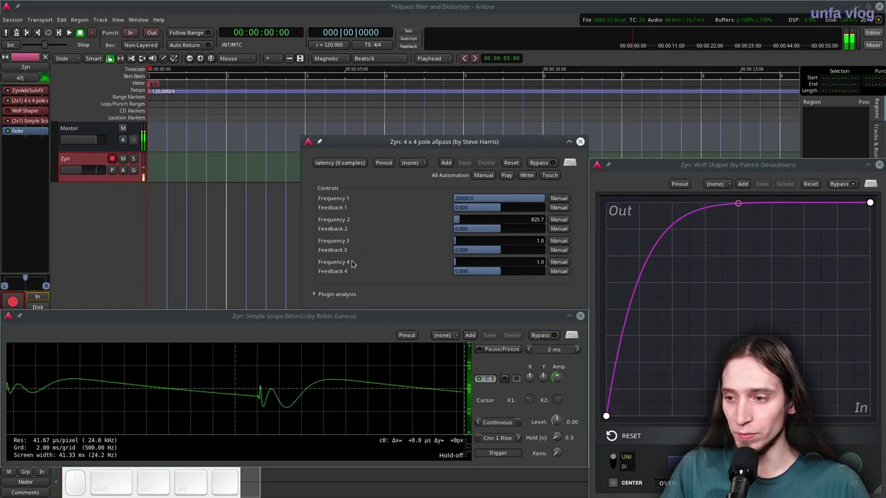
pyautogui.click(532, 169)
pyautogui.click(532, 168)
pyautogui.click(532, 168)
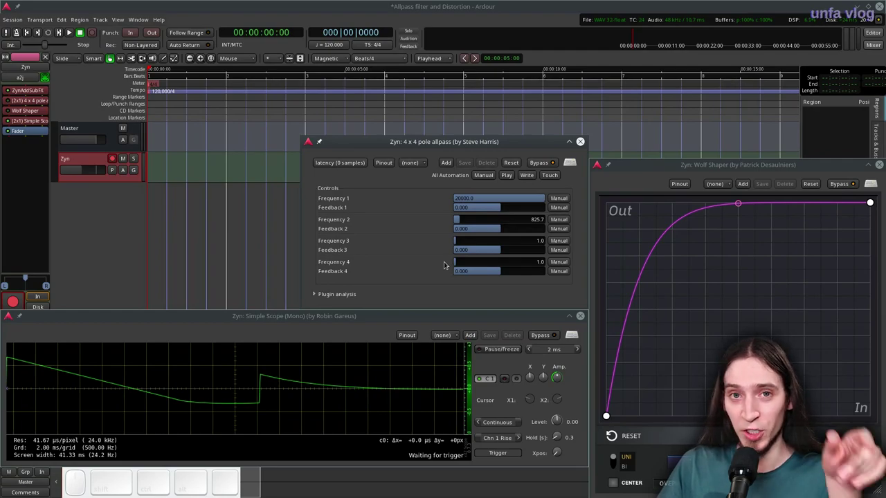
pyautogui.rightClick(419, 271)
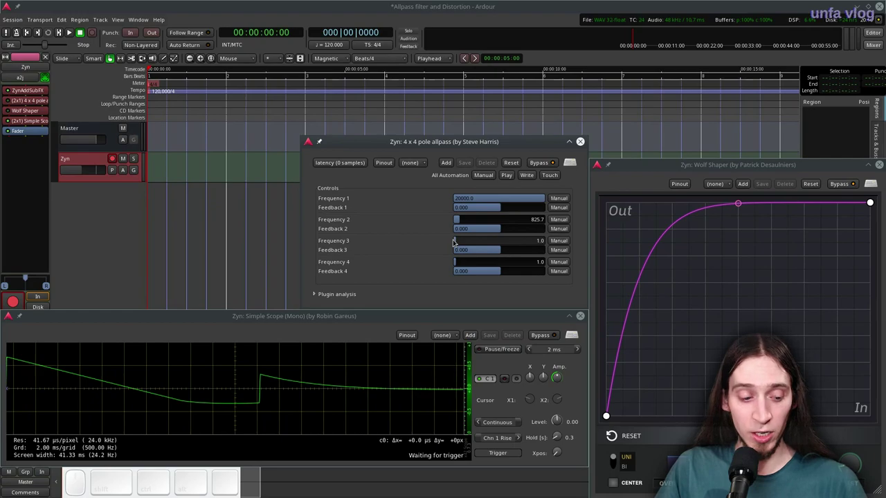
# Step: Raise the fourth stage frequency to about 6 kHz and turn up its feedback
pyautogui.moveTo(472, 274); pyautogui.dragTo(471, 264)
pyautogui.click(471, 264)
pyautogui.moveTo(493, 273); pyautogui.dragTo(526, 263)
pyautogui.click(524, 262)
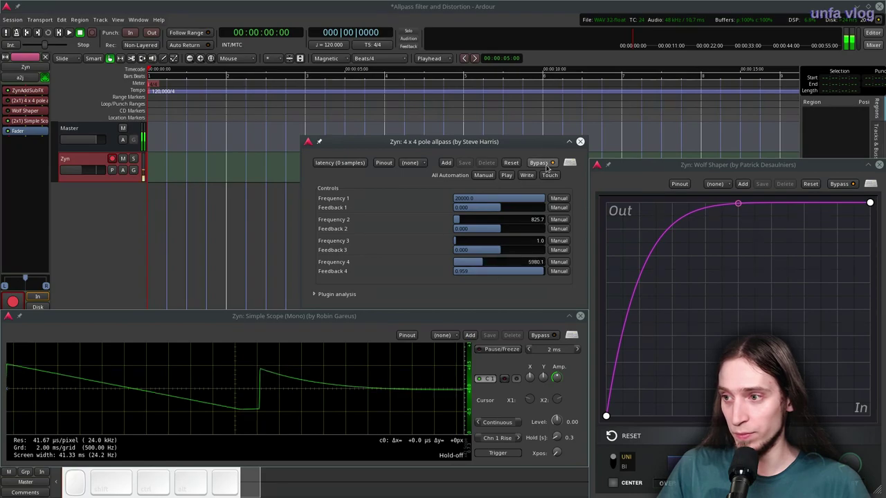
pyautogui.click(532, 162)
# Step: Try small fourth-stage feedback amounts, then enter 0 to return it to zero
pyautogui.moveTo(514, 274); pyautogui.dragTo(482, 272)
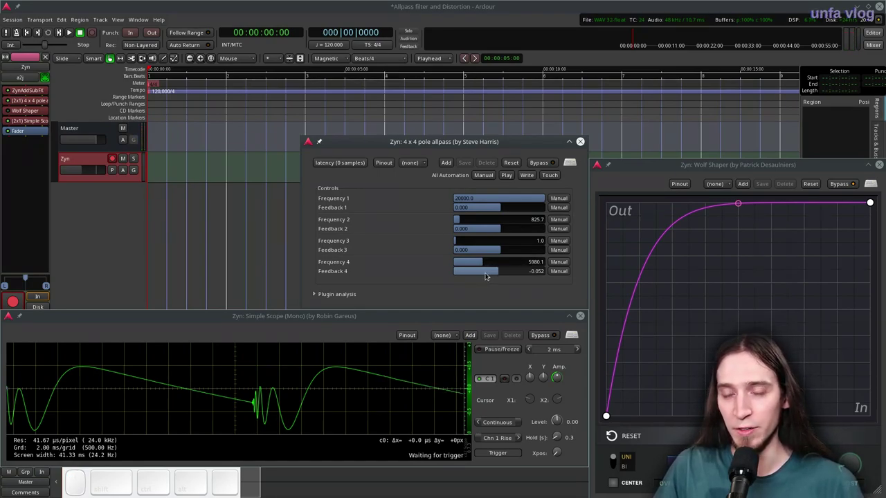
pyautogui.moveTo(487, 272); pyautogui.dragTo(510, 273)
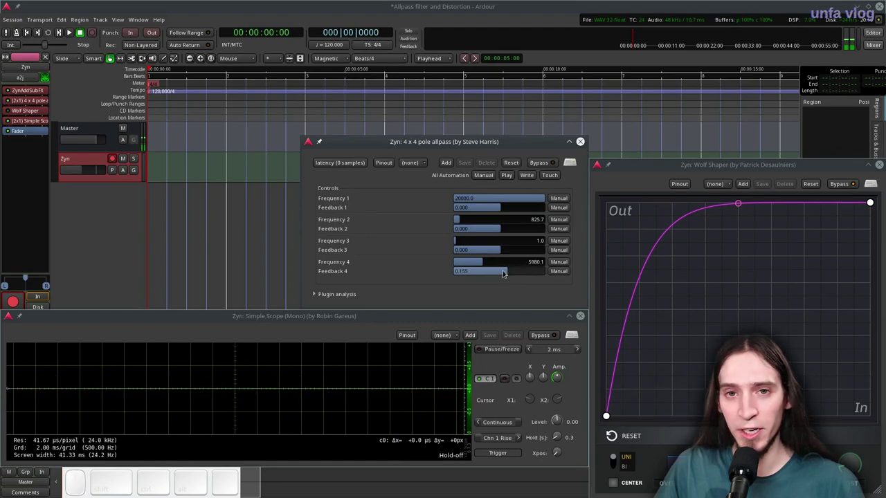
pyautogui.click(508, 269)
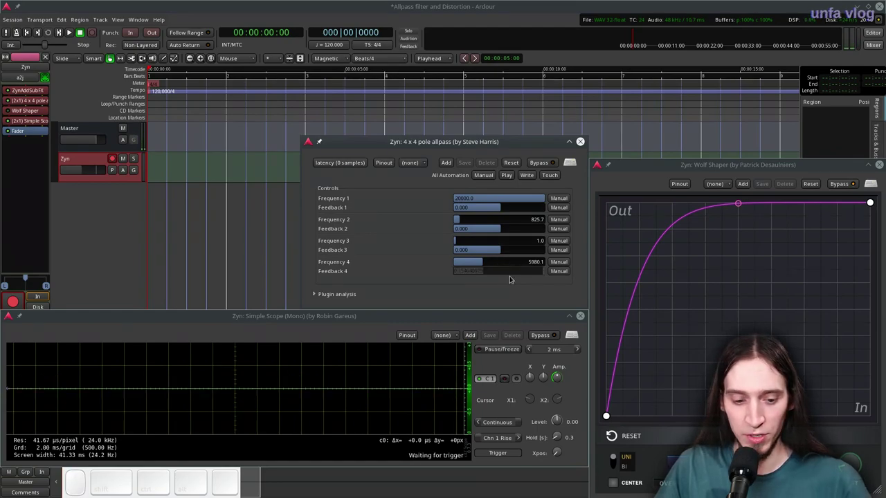
pyautogui.press('0')
pyautogui.press('Return')
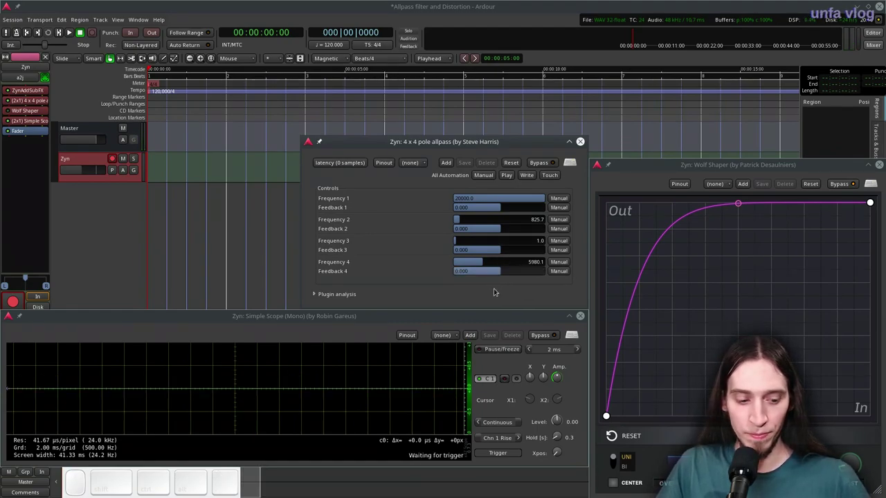
# Step: Raise stage four to about 14 kHz and drop stage one to its minimum
pyautogui.moveTo(488, 260); pyautogui.dragTo(472, 242)
pyautogui.click(472, 241)
pyautogui.click(479, 220)
pyautogui.click(528, 200)
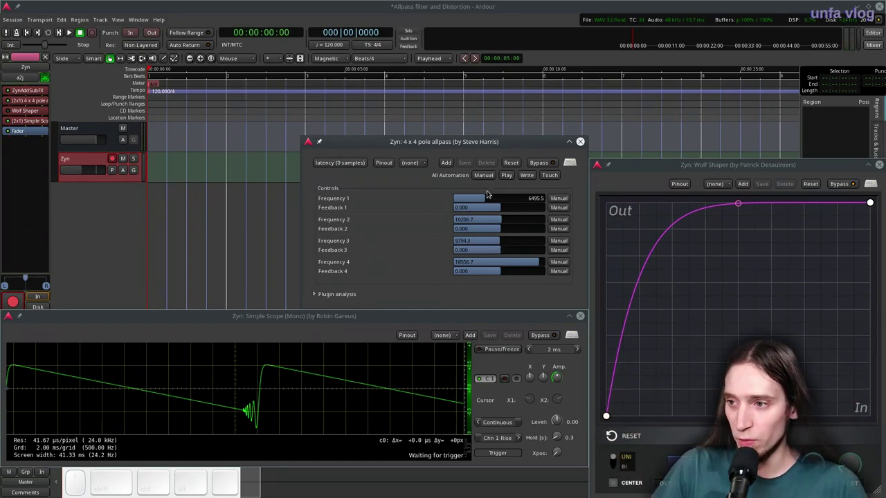
pyautogui.click(486, 198)
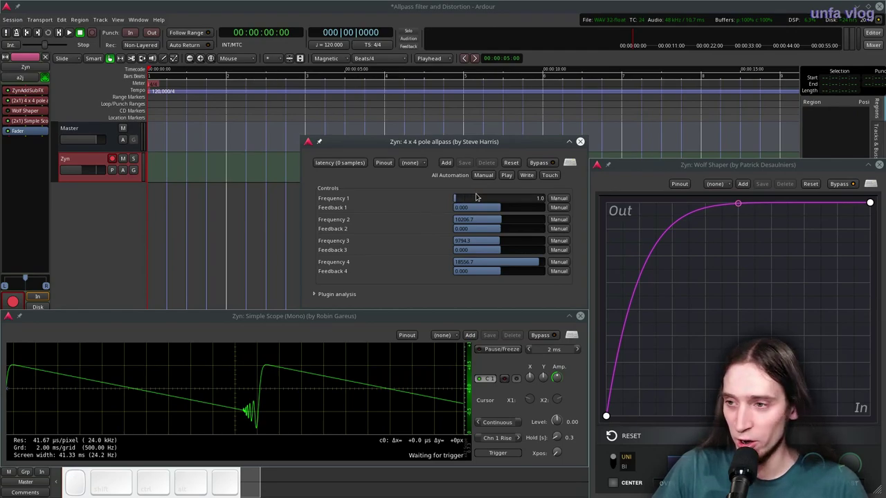
# Step: Sweep stage one to near 620 Hz, with stages two–four around 2.6 kHz, 4.2 kHz and 2.8 kHz
pyautogui.moveTo(467, 201); pyautogui.dragTo(472, 199)
pyautogui.moveTo(472, 199); pyautogui.dragTo(483, 198)
pyautogui.moveTo(486, 196); pyautogui.dragTo(518, 198)
pyautogui.moveTo(508, 198); pyautogui.dragTo(525, 198)
pyautogui.moveTo(526, 198); pyautogui.dragTo(474, 198)
pyautogui.moveTo(475, 196); pyautogui.dragTo(489, 232)
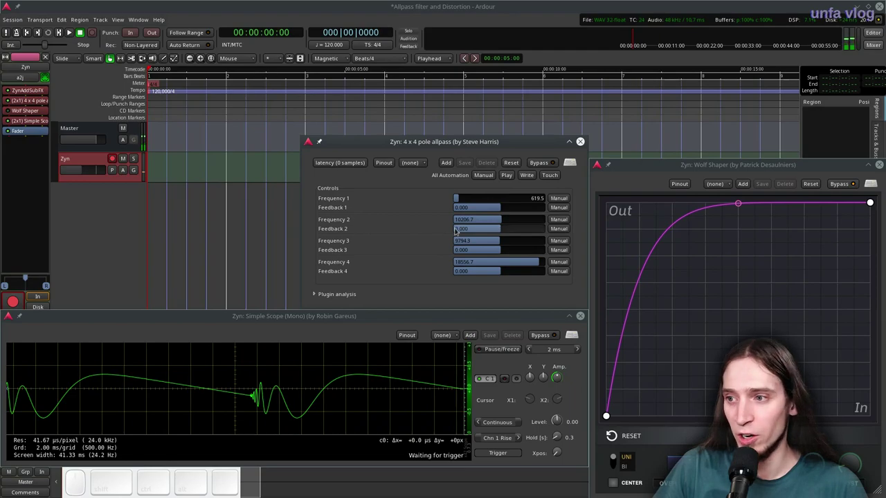
pyautogui.moveTo(499, 219); pyautogui.dragTo(472, 232)
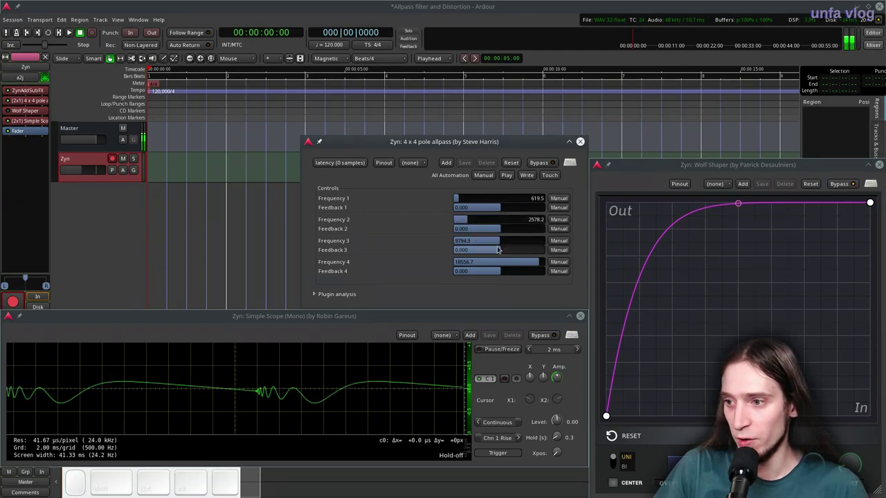
pyautogui.moveTo(504, 240); pyautogui.dragTo(483, 245)
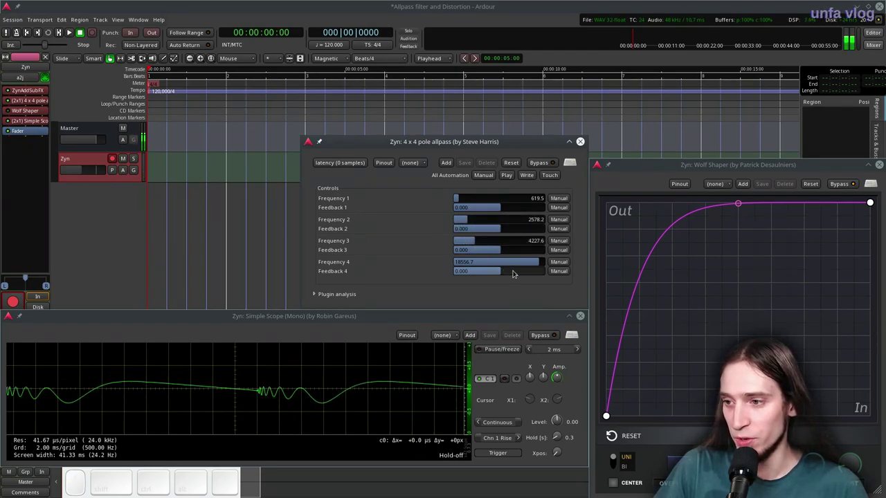
pyautogui.click(522, 261)
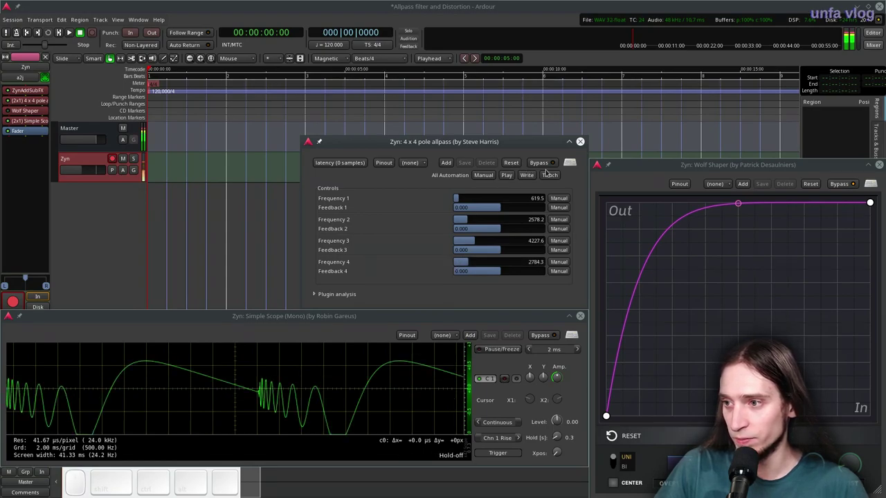
# Step: Shorten the Simple Scope hold to 0.1 while listening
pyautogui.click(550, 164)
pyautogui.click(547, 163)
pyautogui.click(547, 163)
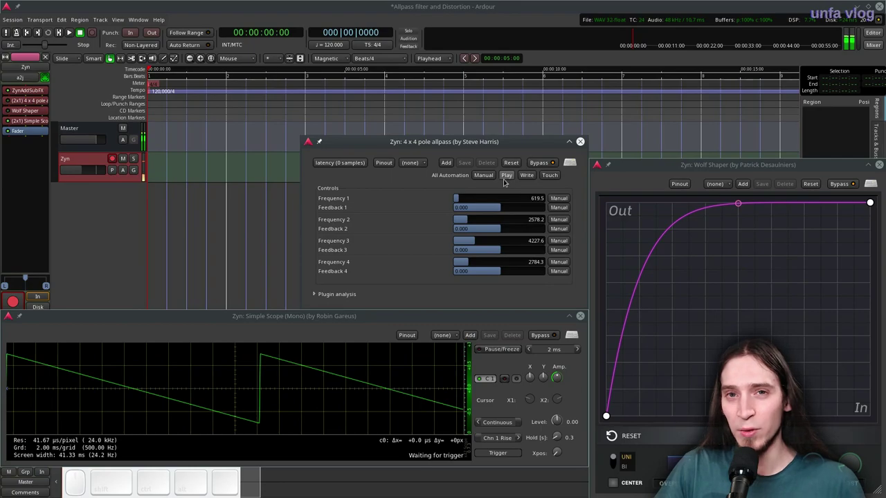
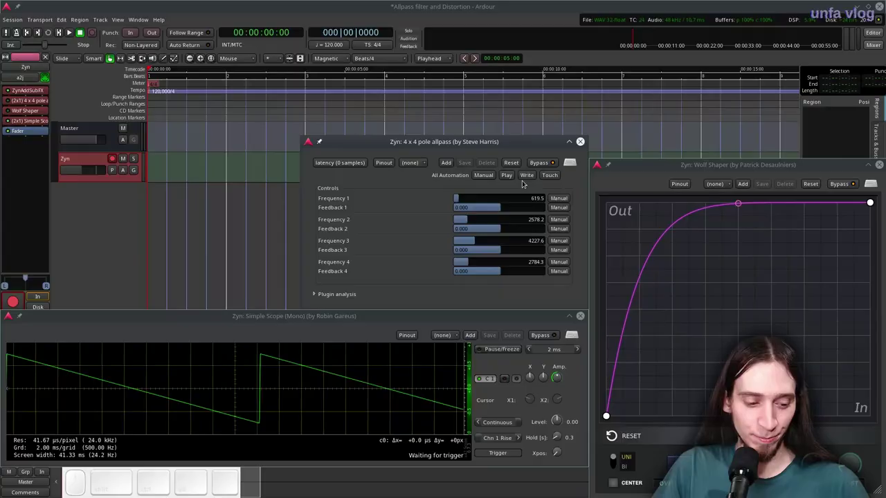
pyautogui.click(544, 162)
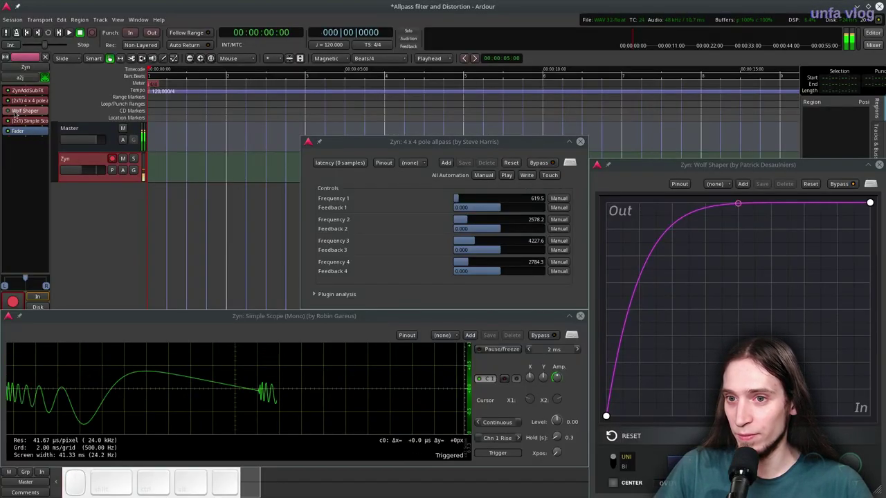
pyautogui.click(9, 109)
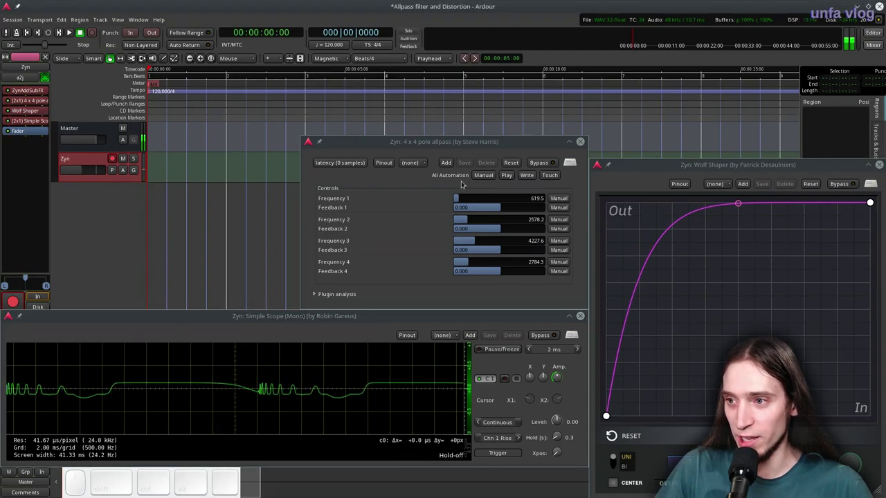
# Step: Sweep again, settling stage two near 413 Hz and stage one near 4.8 kHz
pyautogui.moveTo(488, 200); pyautogui.dragTo(527, 202)
pyautogui.moveTo(519, 201); pyautogui.dragTo(481, 208)
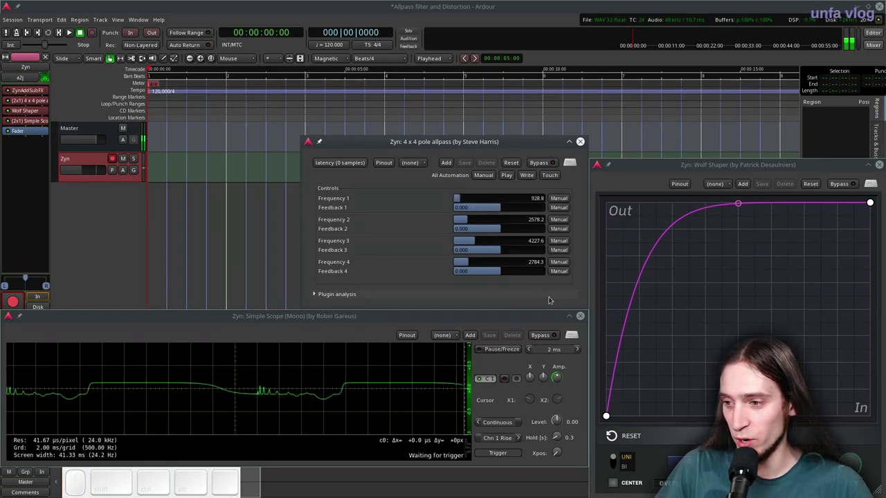
pyautogui.moveTo(559, 436); pyautogui.dragTo(466, 223)
pyautogui.moveTo(470, 220); pyautogui.dragTo(453, 224)
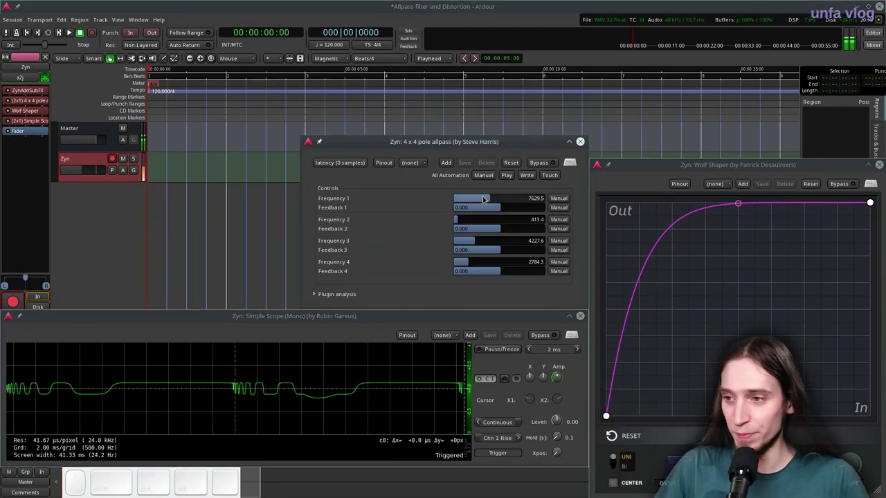
pyautogui.moveTo(482, 197); pyautogui.dragTo(374, 222)
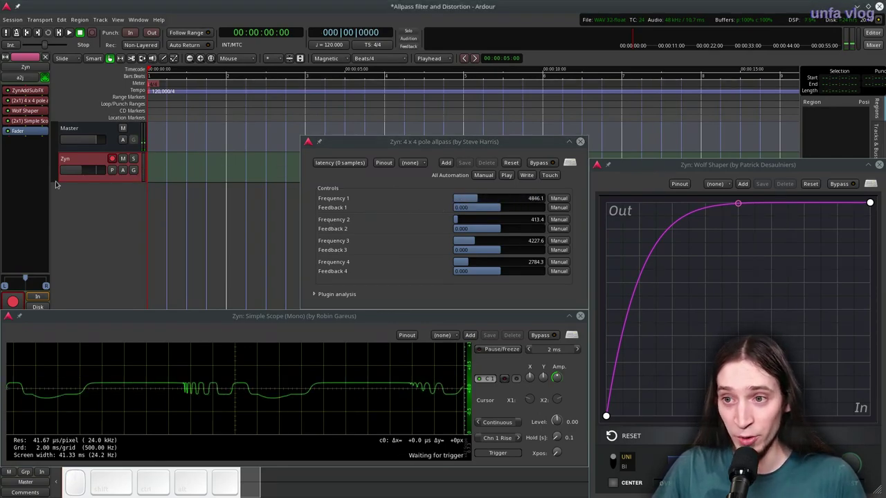
# Step: Rename the Zyn synth track to Bass
pyautogui.click(75, 158)
pyautogui.click(118, 157)
pyautogui.click(91, 161)
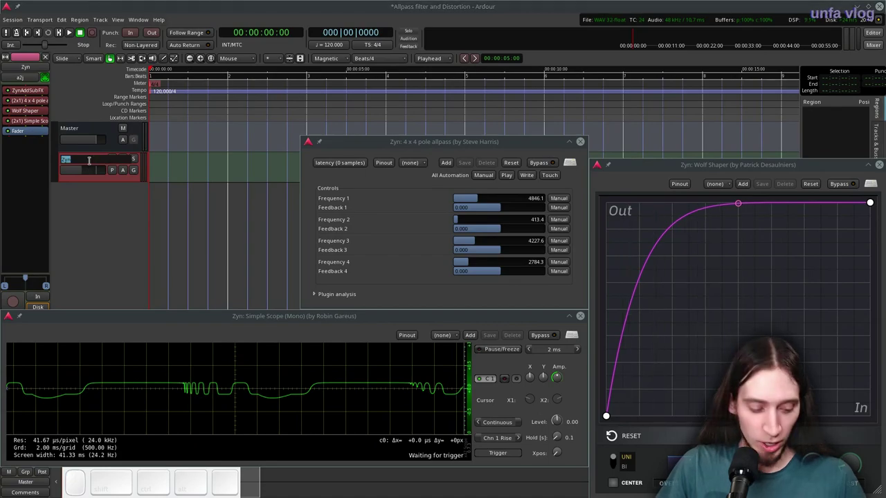
pyautogui.press('shift+Return')
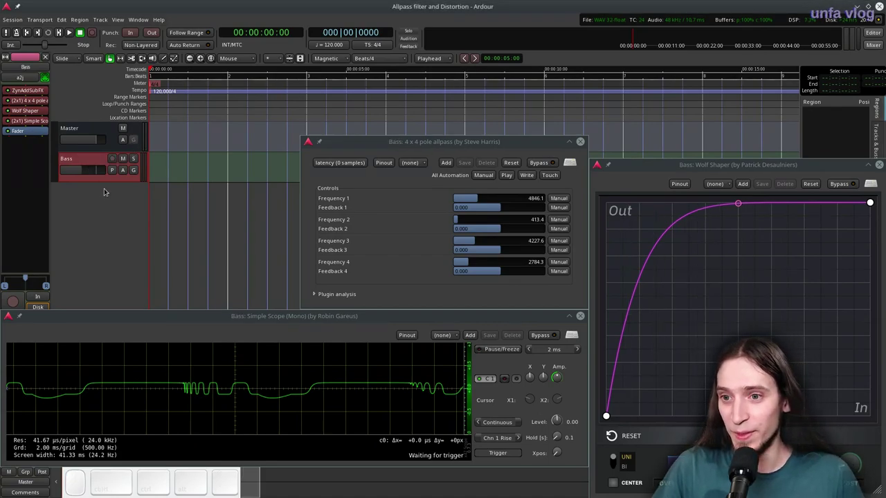
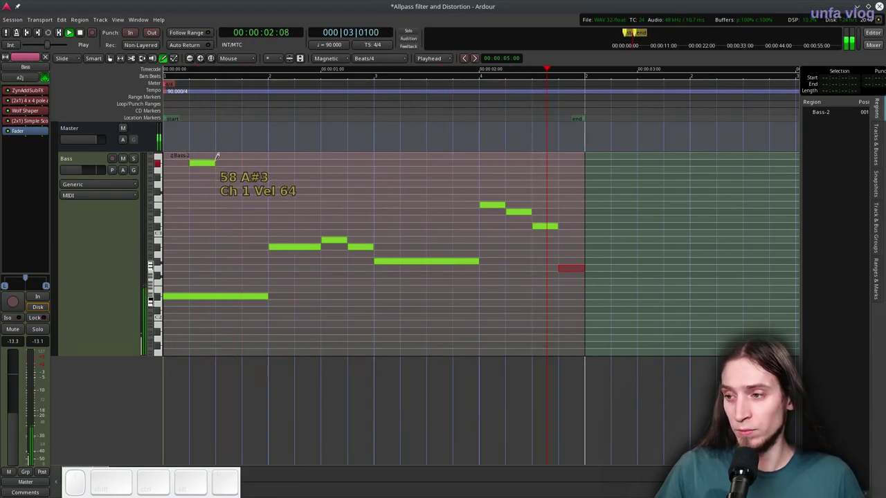
# Step: Stop playback, select the Bass track and fit the whole Bass-2 region into view
pyautogui.press('space')
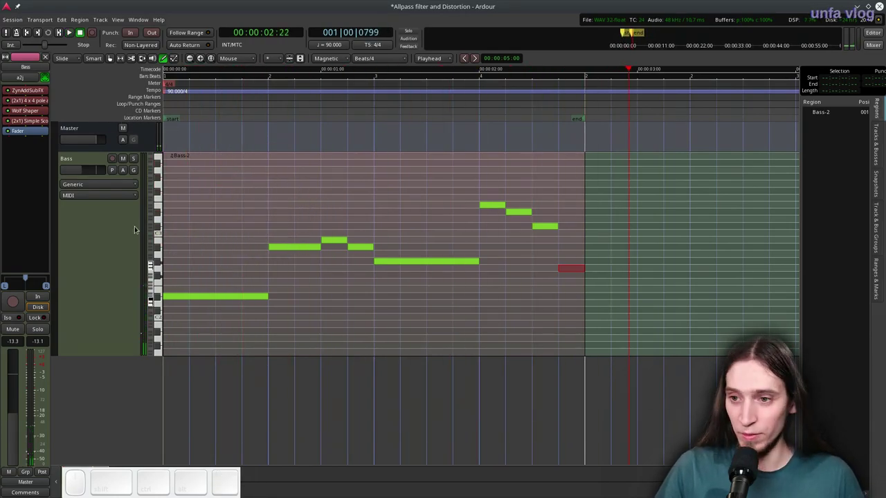
pyautogui.click(91, 209)
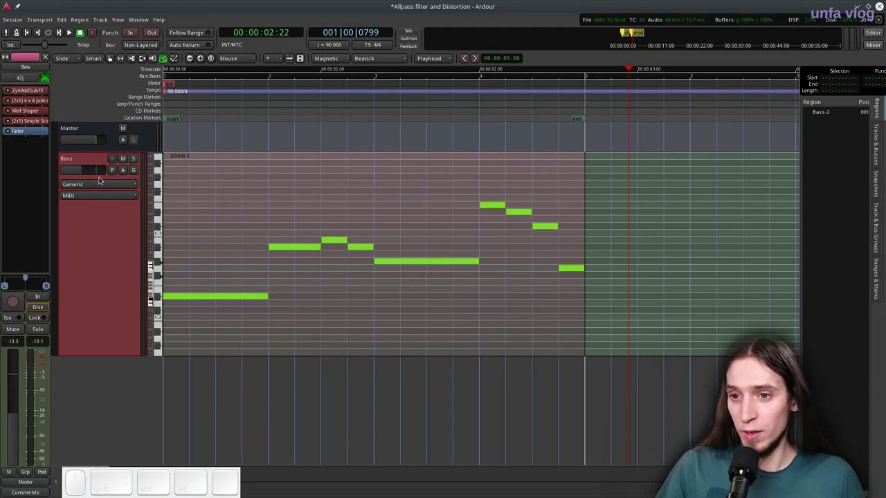
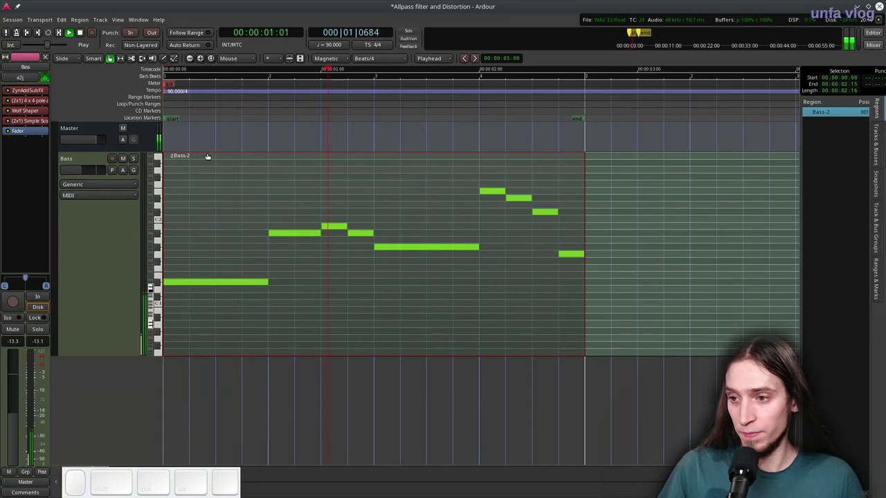
pyautogui.scroll(-3)
pyautogui.press('ctrl+space')
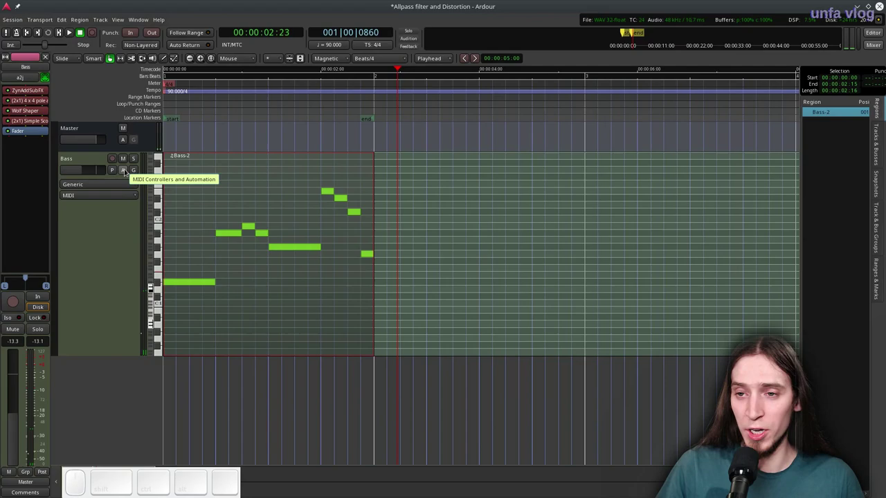
# Step: Add an allpass Frequency 1 automation lane with a drawn multi-point sweep, then stop playback
pyautogui.click(126, 169)
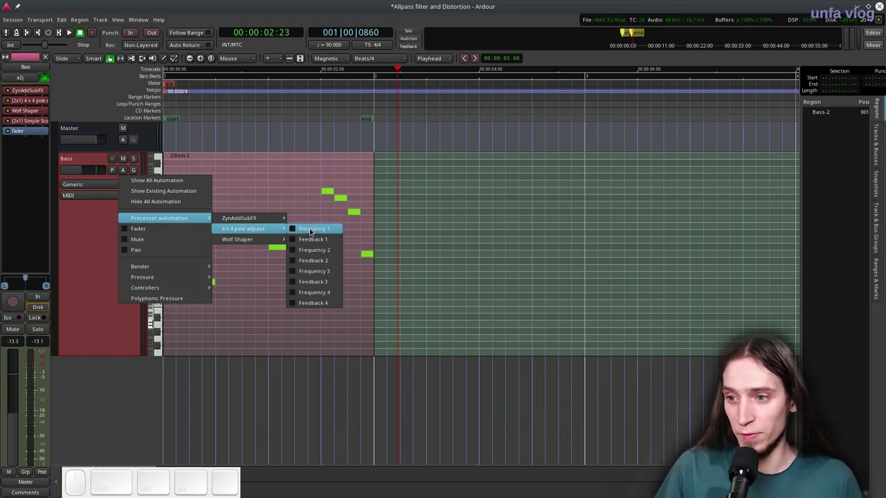
pyautogui.click(310, 229)
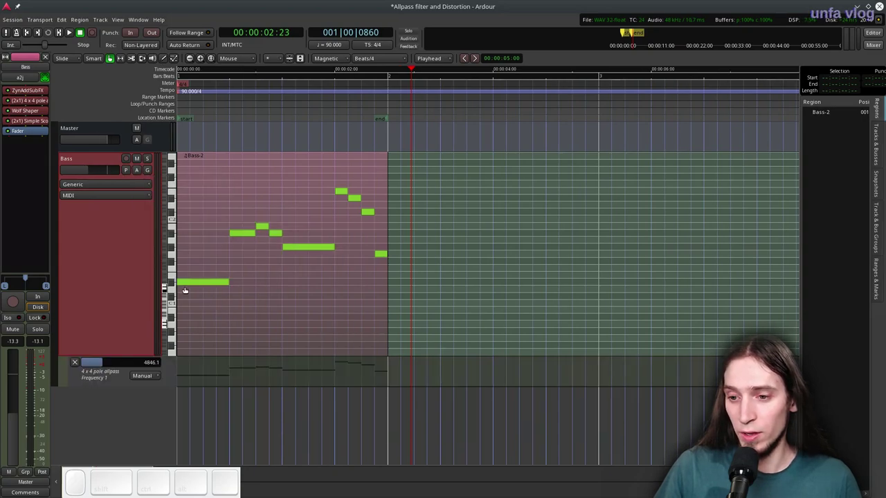
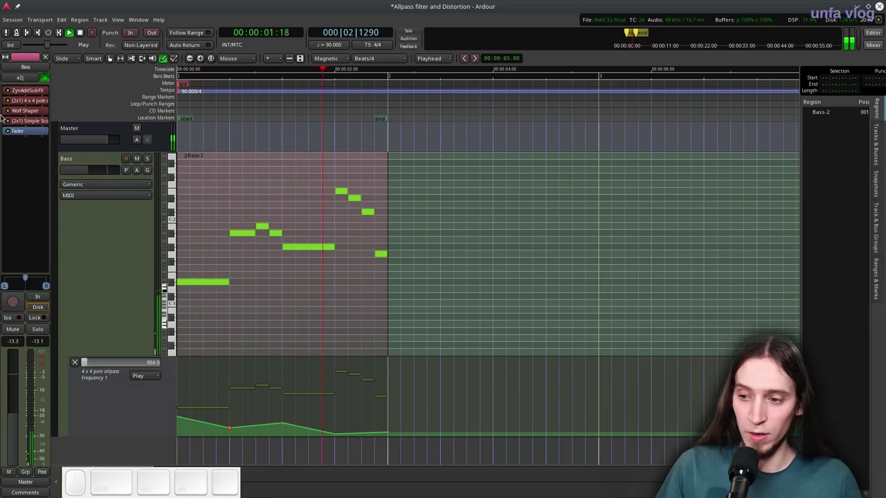
pyautogui.press('space')
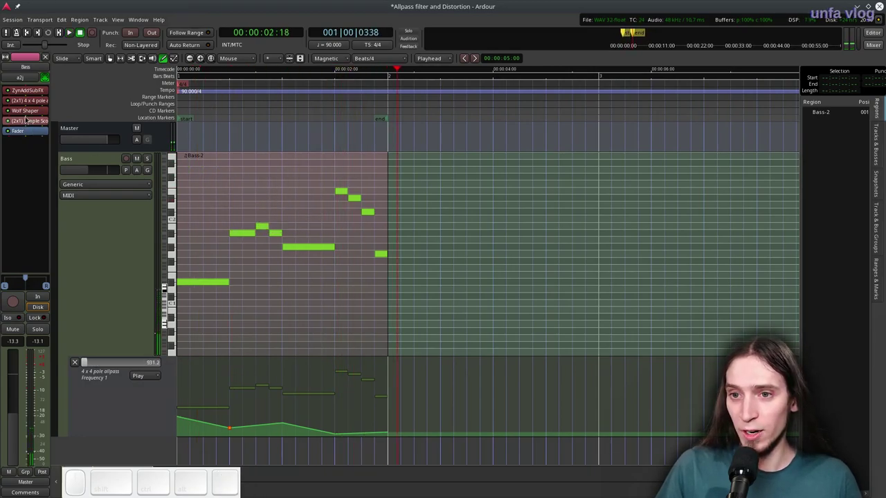
pyautogui.click(31, 111)
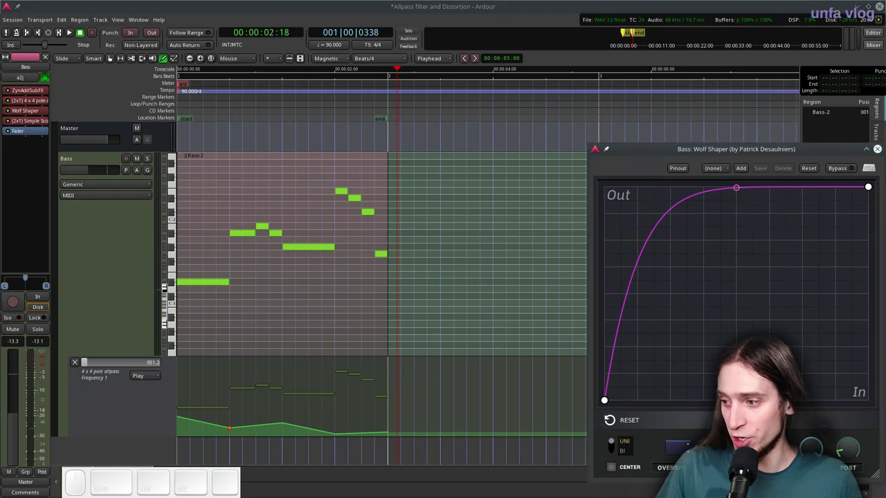
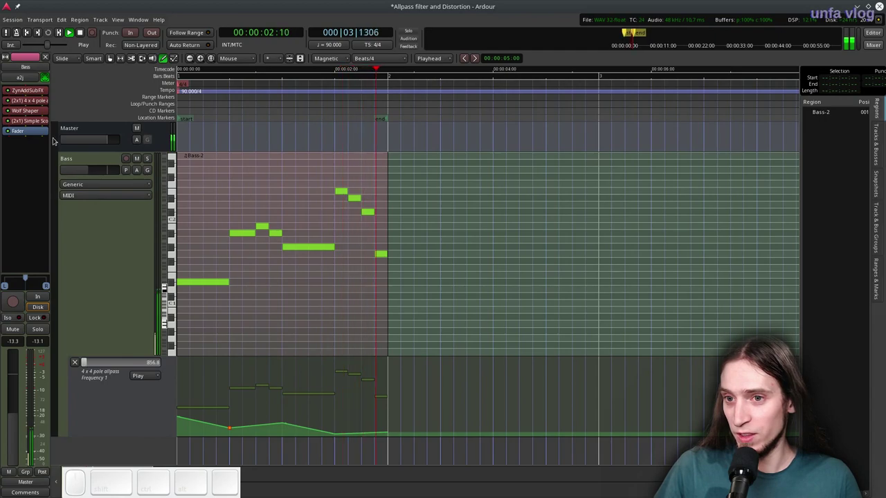
pyautogui.press('space')
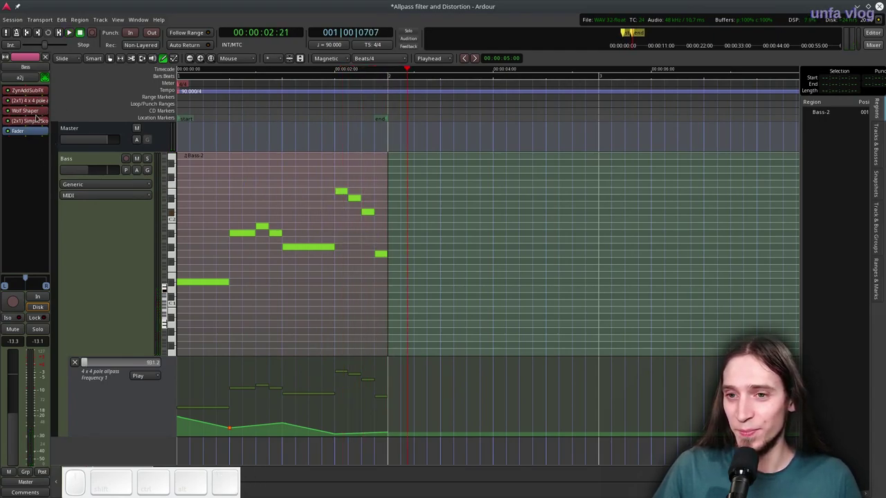
# Step: Open the Bass track's Simple Scope below the piano roll and loop-play the bass region
pyautogui.click(32, 122)
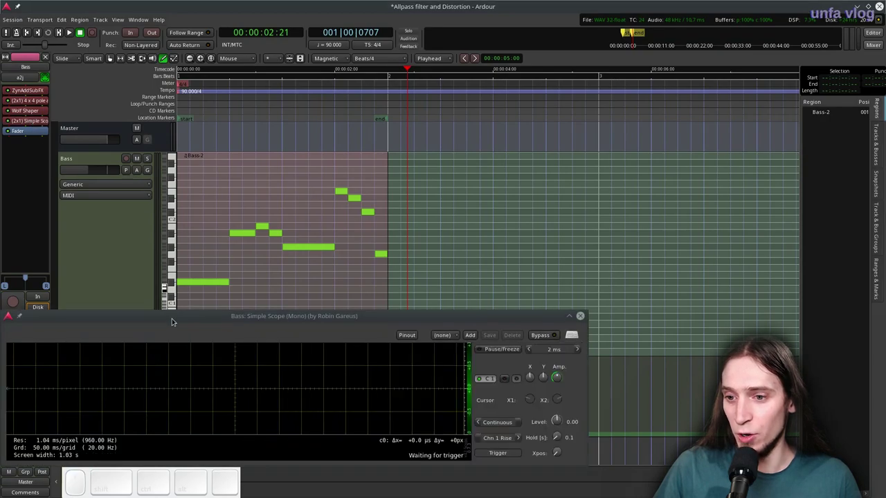
pyautogui.moveTo(170, 319); pyautogui.dragTo(248, 374)
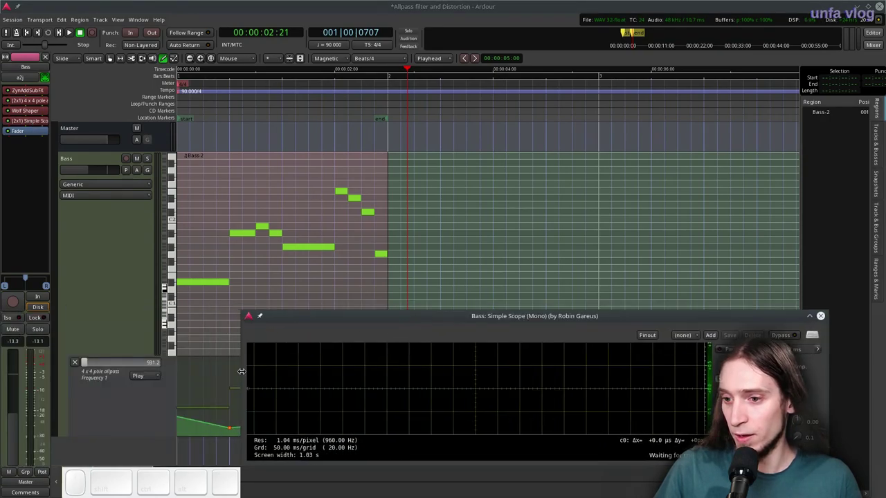
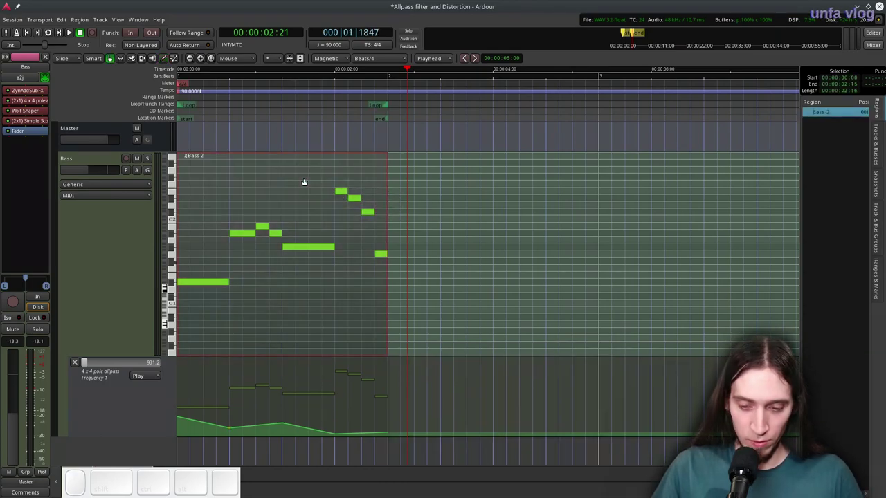
pyautogui.press('l')
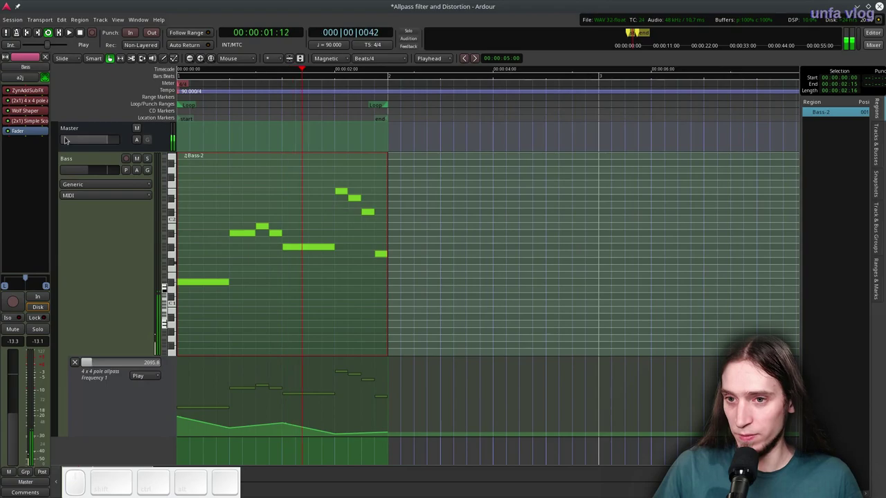
pyautogui.click(31, 119)
pyautogui.rightClick(574, 357)
pyautogui.click(708, 388)
pyautogui.click(382, 12)
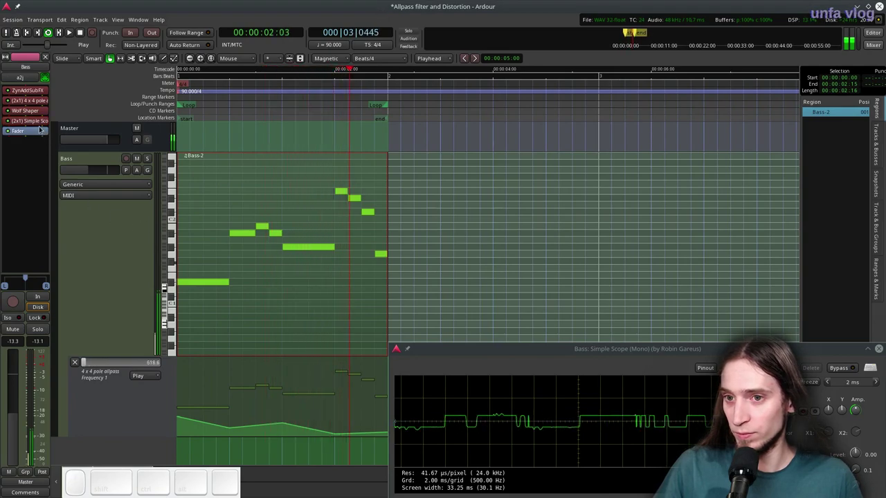
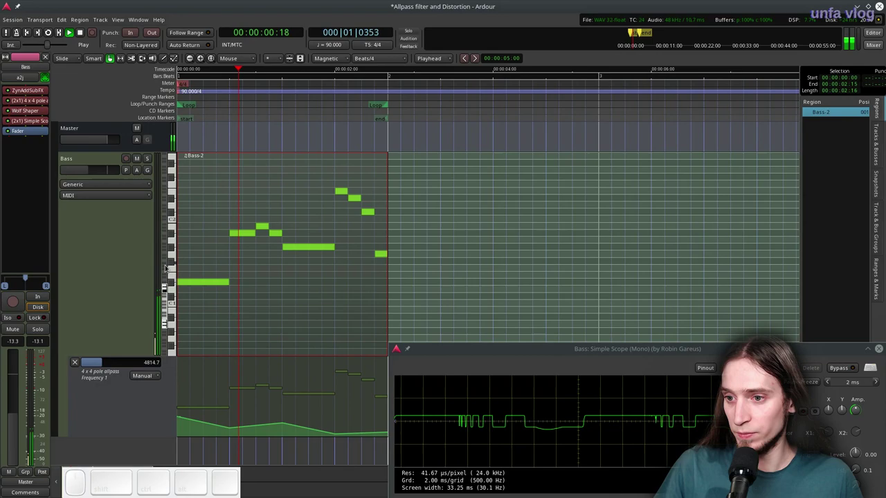
# Step: Stop and restart looped playback a few times while watching the clipped waveform
pyautogui.press('space')
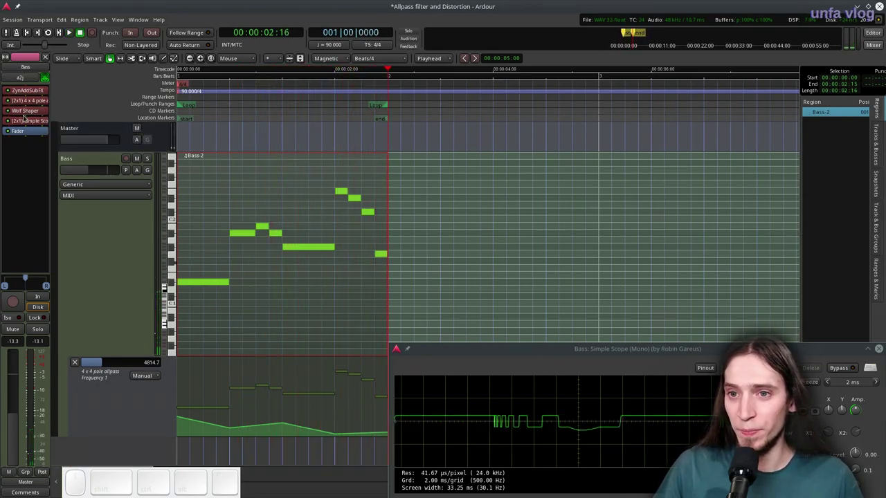
pyautogui.click(8, 102)
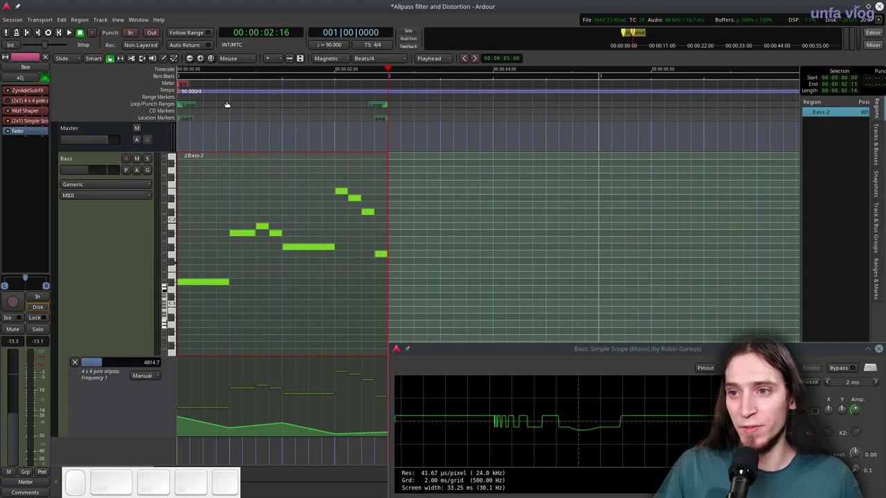
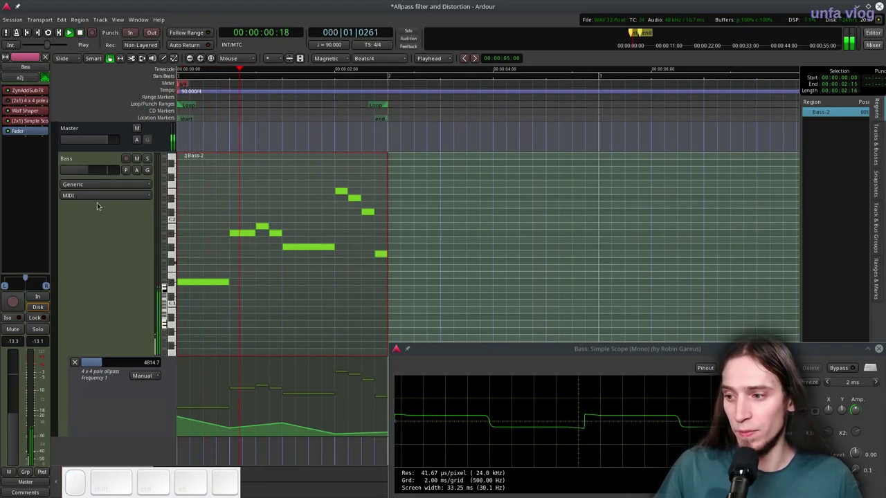
pyautogui.press('space')
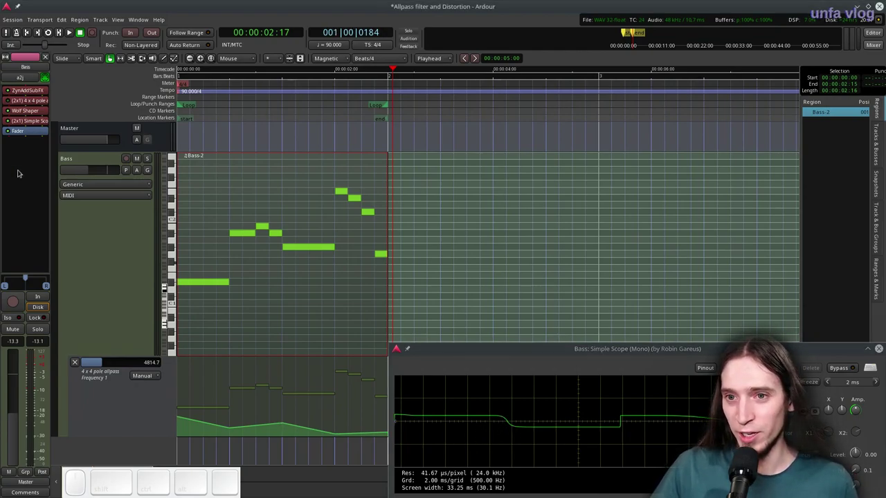
pyautogui.click(10, 103)
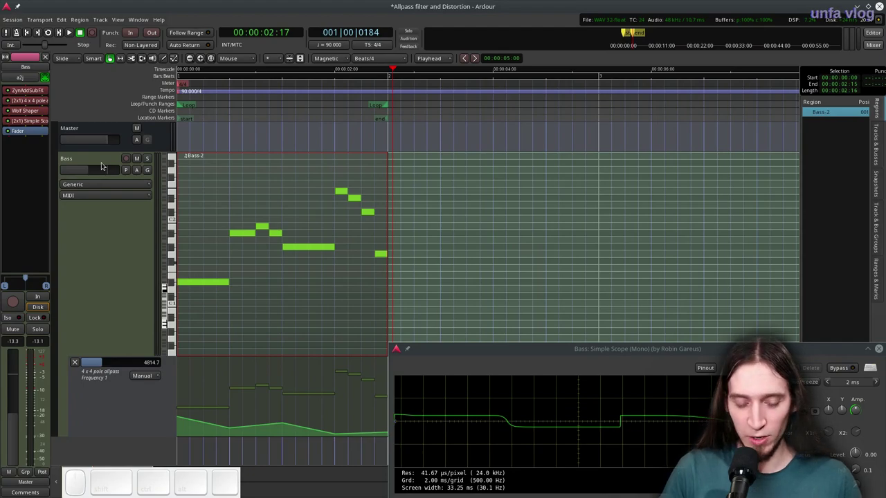
pyautogui.press('l')
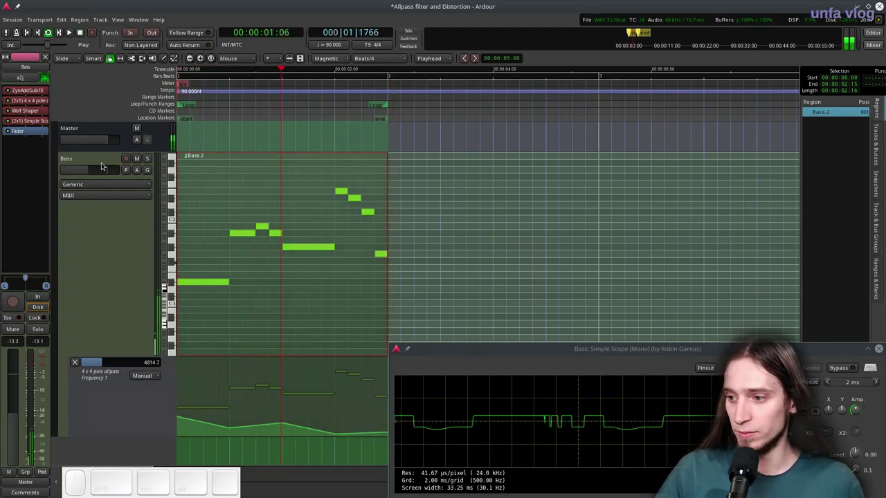
pyautogui.press('space')
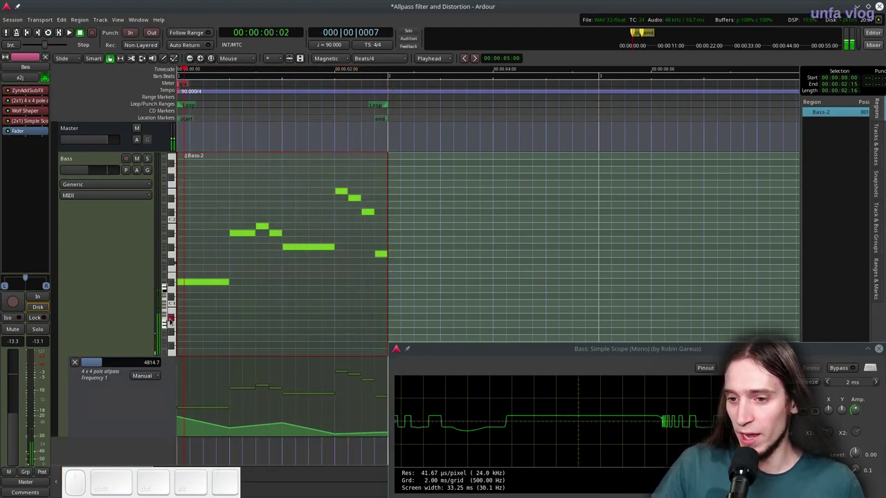
# Step: Switch the Frequency 1 lane to Play, audition it, and stop at the start
pyautogui.click(149, 372)
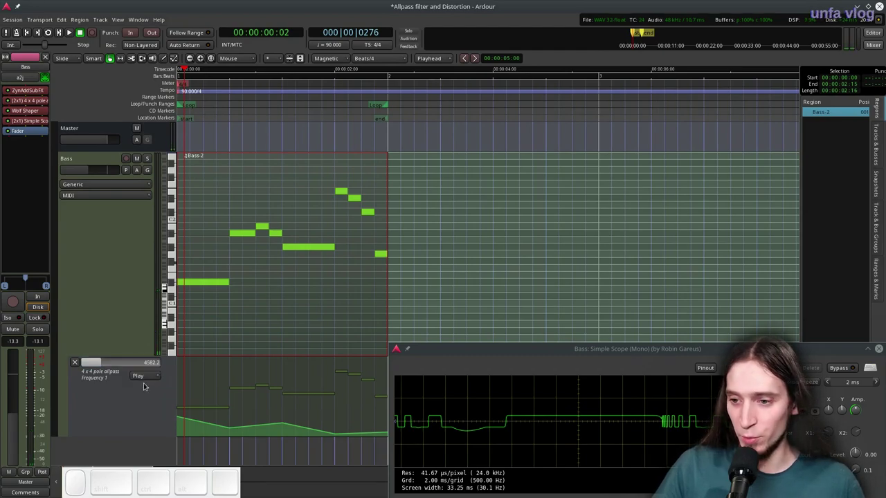
pyautogui.press('l')
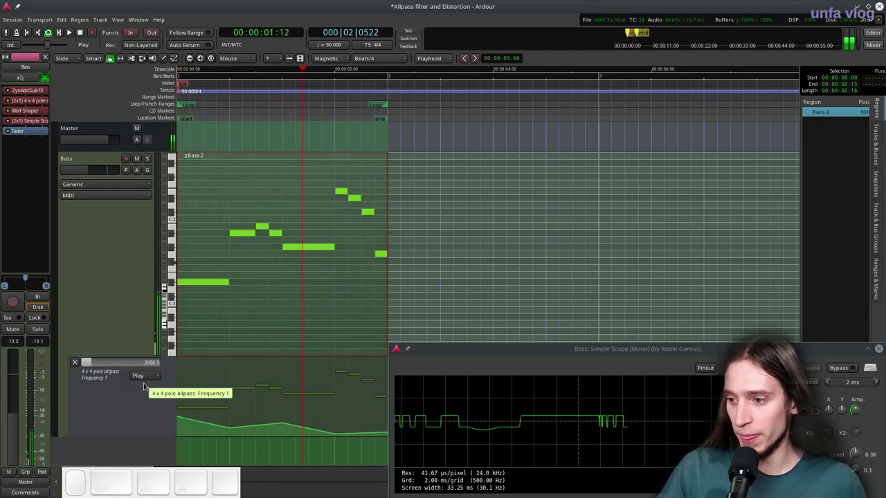
pyautogui.press('space')
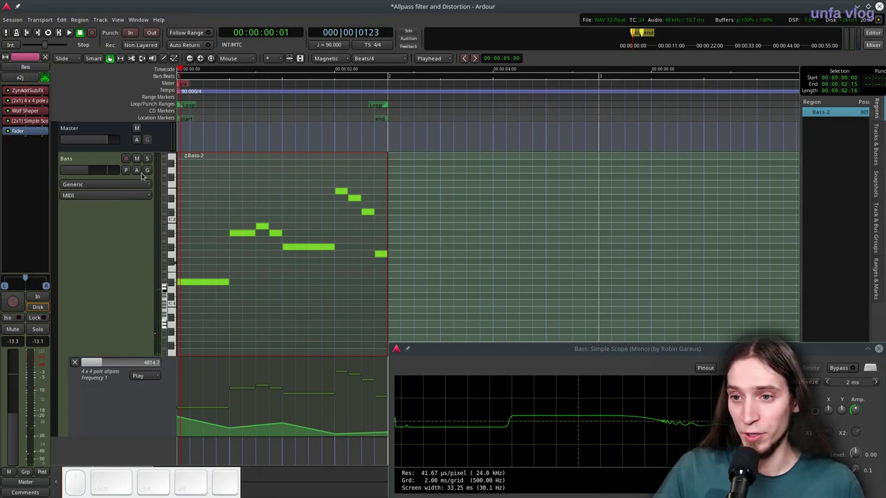
# Step: Add an allpass Frequency 2 automation lane with a zigzag sweep across the bass notes, auditioning it
pyautogui.click(142, 172)
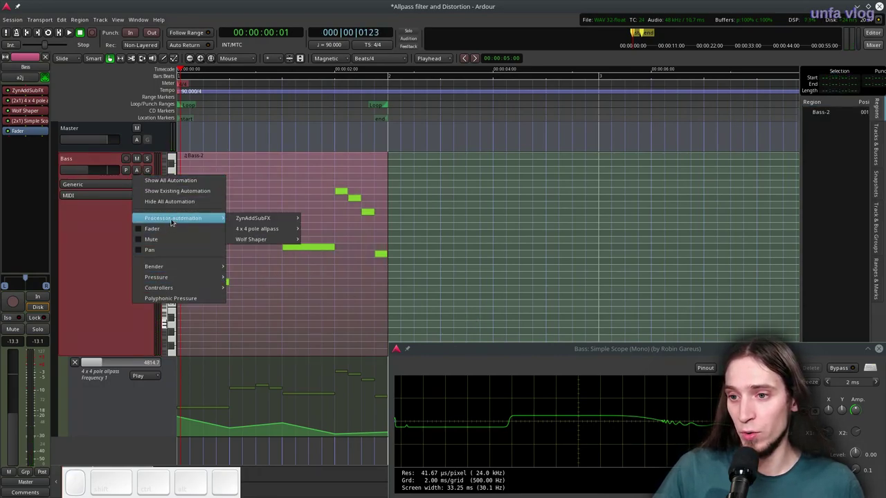
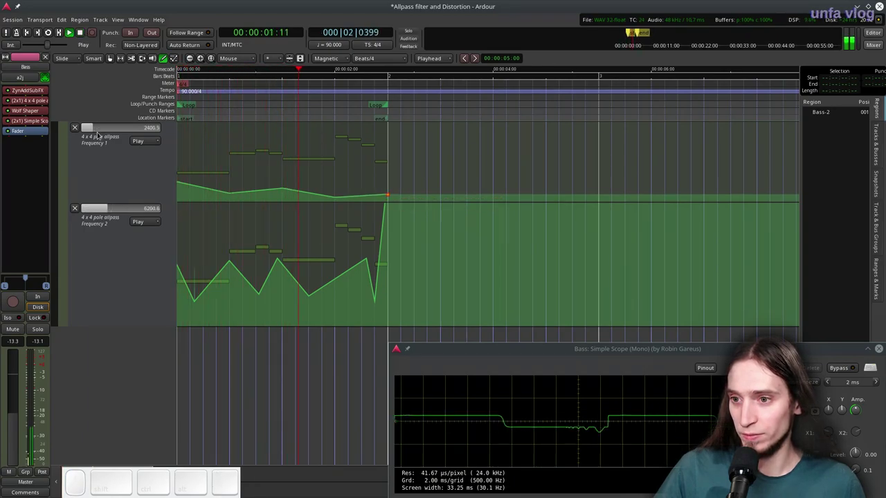
pyautogui.press('space')
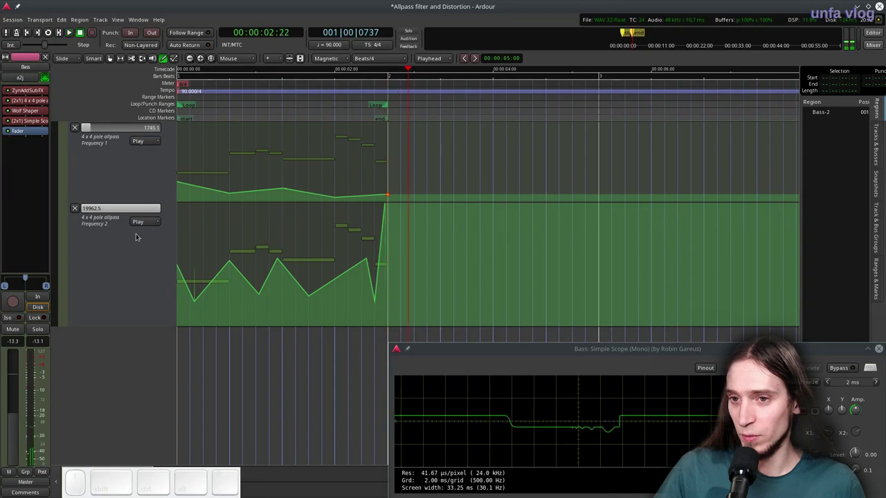
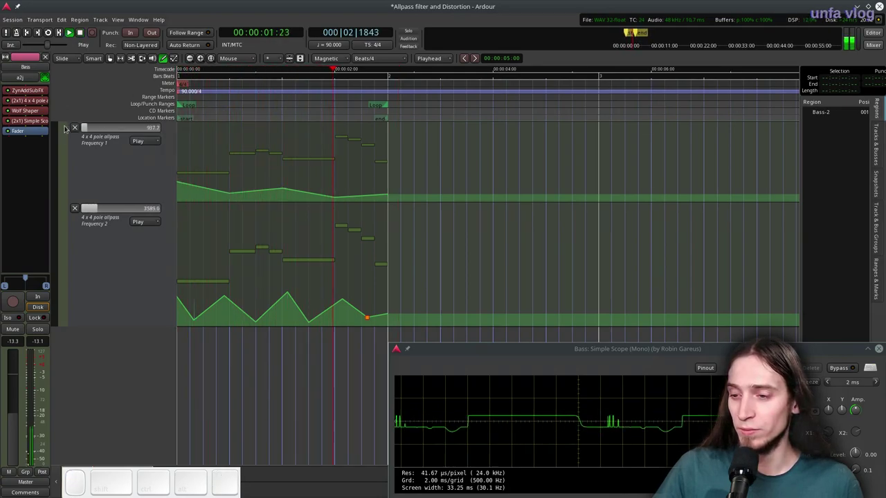
pyautogui.press('space')
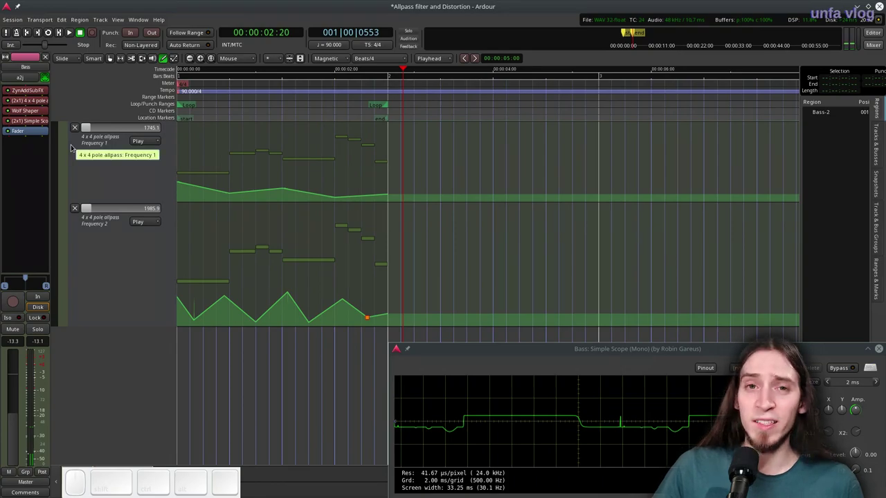
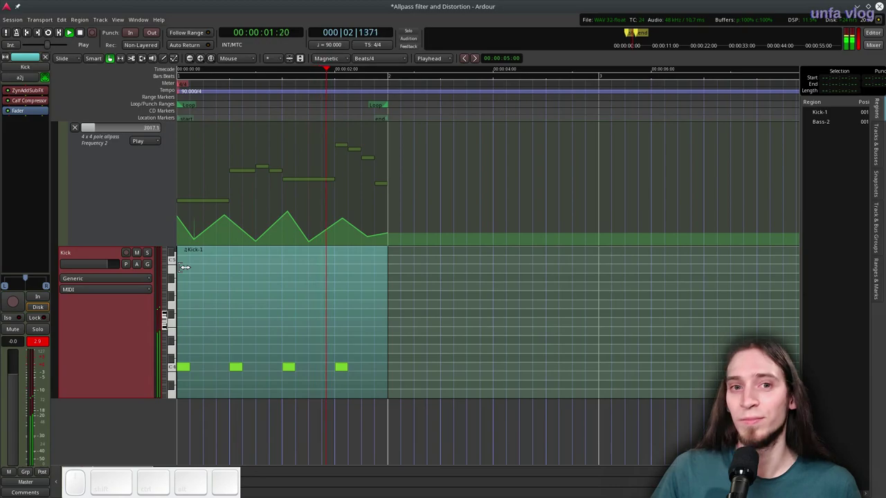
# Step: Stop playback after hearing the Kick track's four-note Kick-1 region with the bass
pyautogui.press('space')
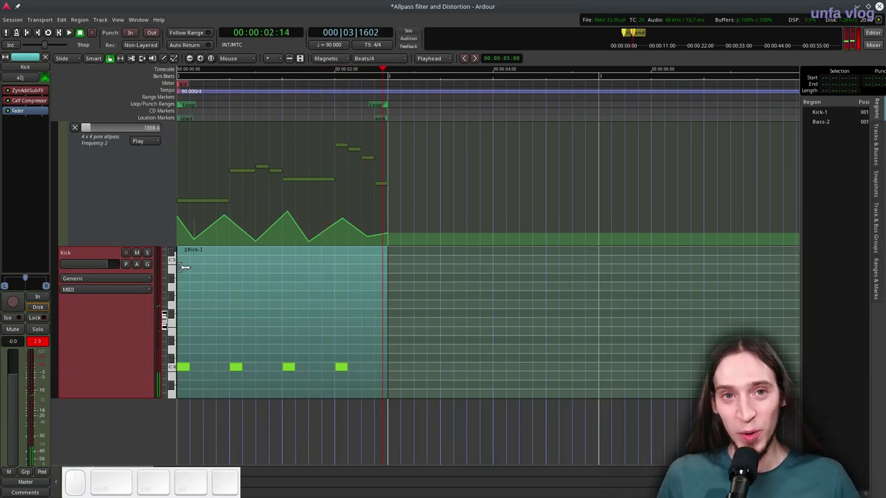